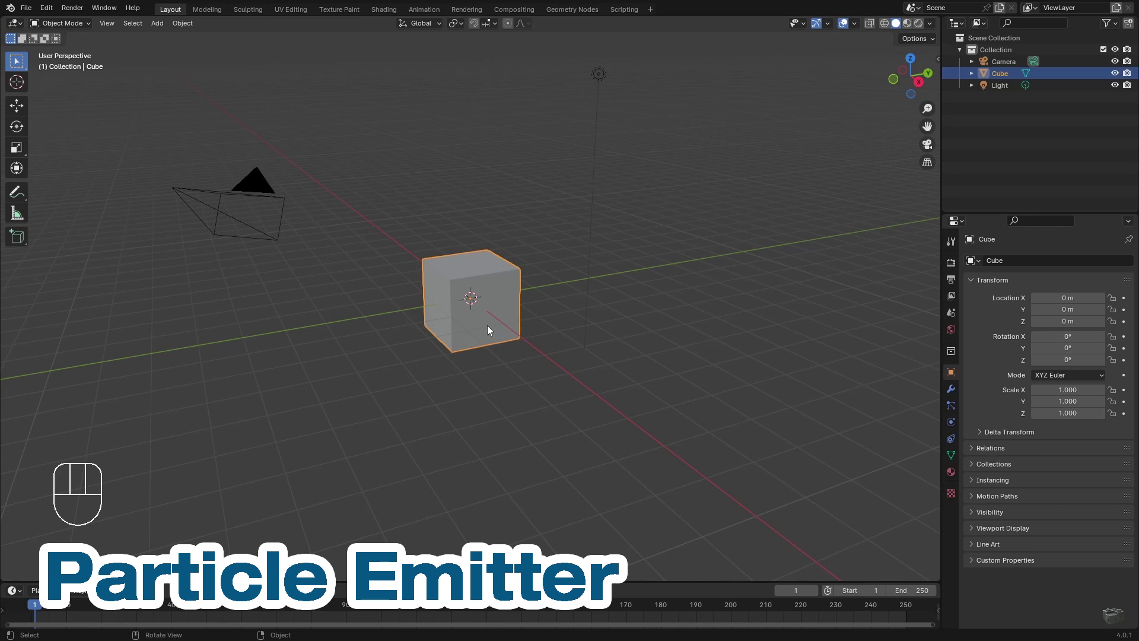
# - Delete the default cube and add a plane, scaling it up to about 6.47 as the emitter
pyautogui.press('Delete')
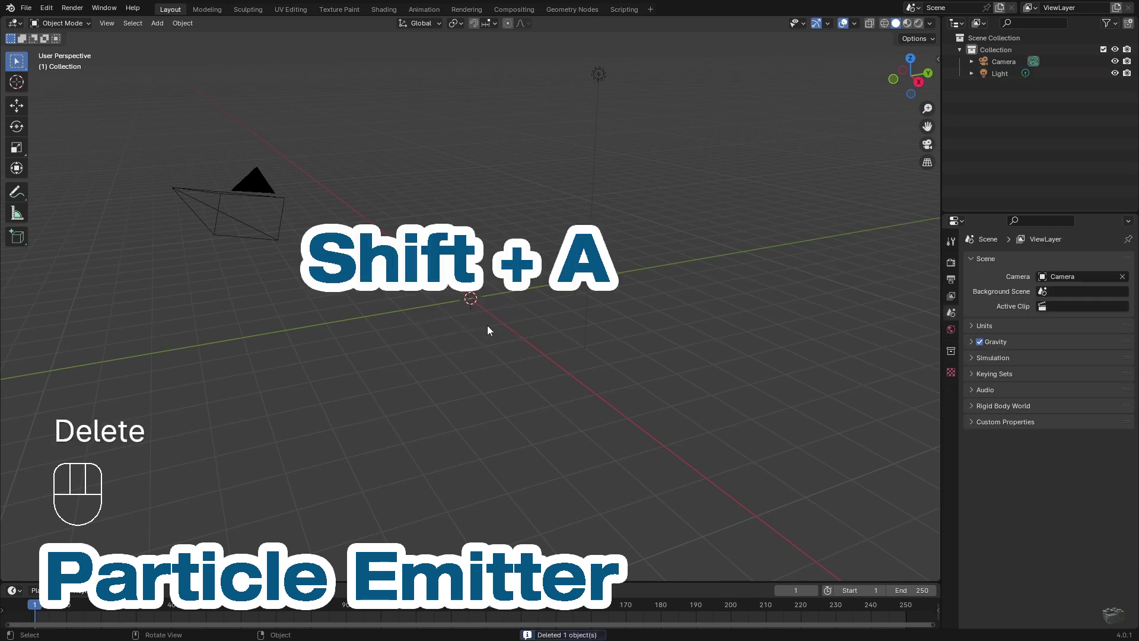
pyautogui.press('shift+a')
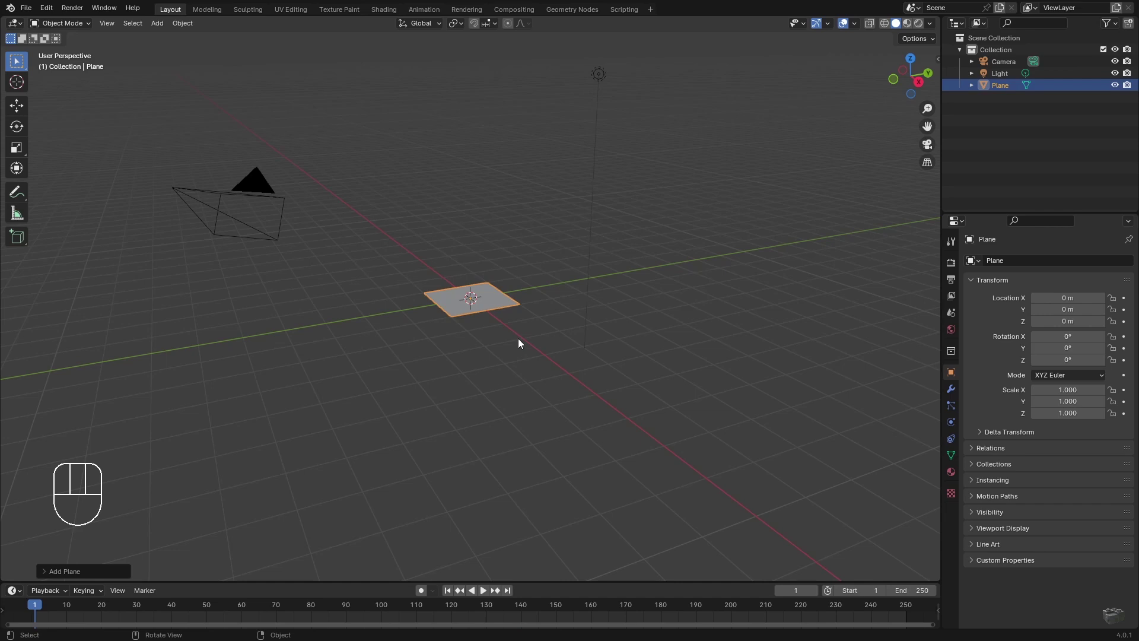
pyautogui.press('s')
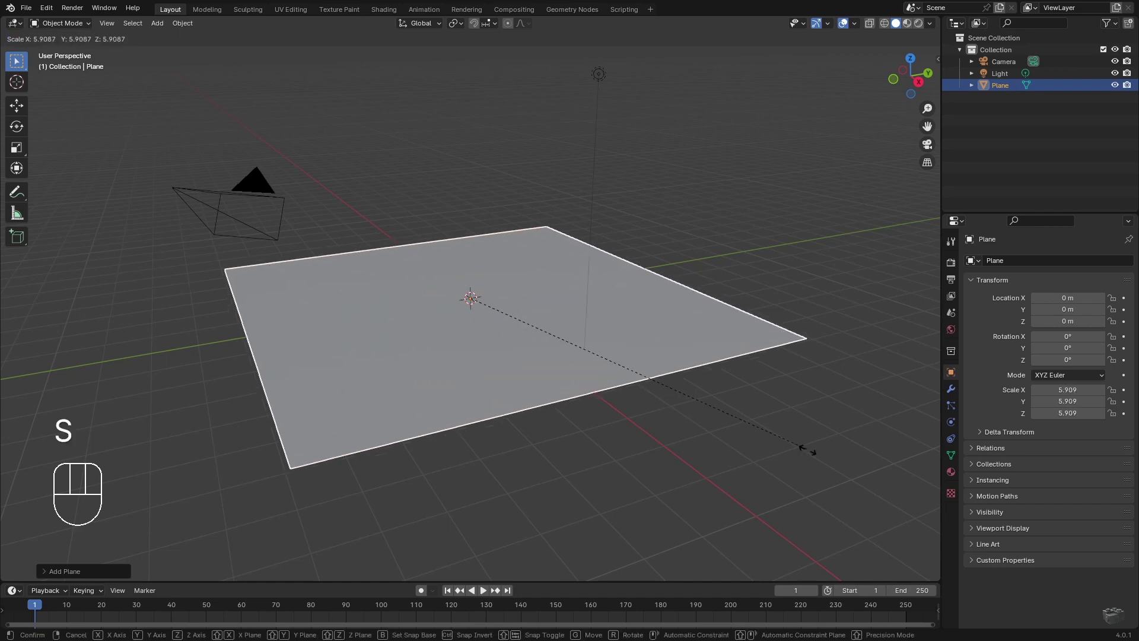
# - Confirm the plane size, then add a cube and widen it to about 6.6
pyautogui.click(836, 472)
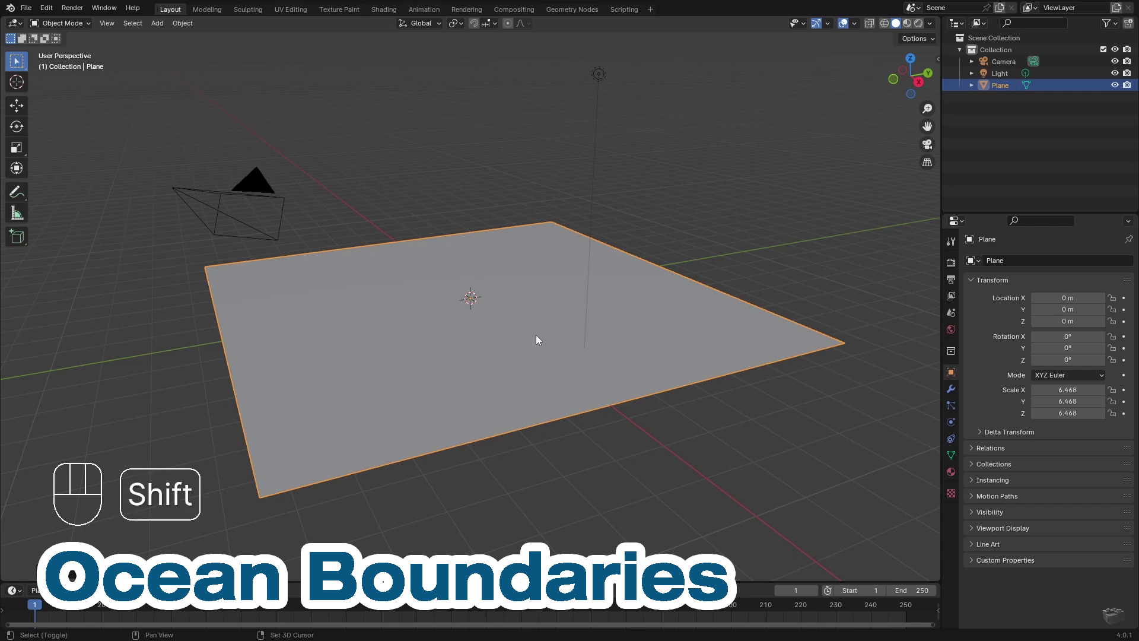
pyautogui.press('shift+a')
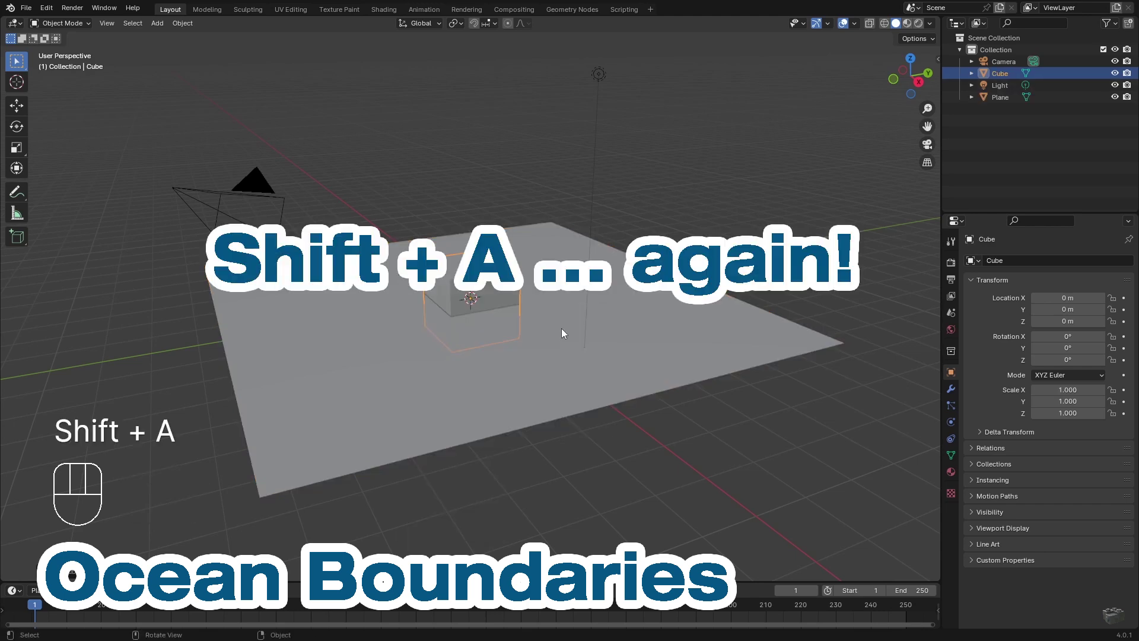
pyautogui.press('s')
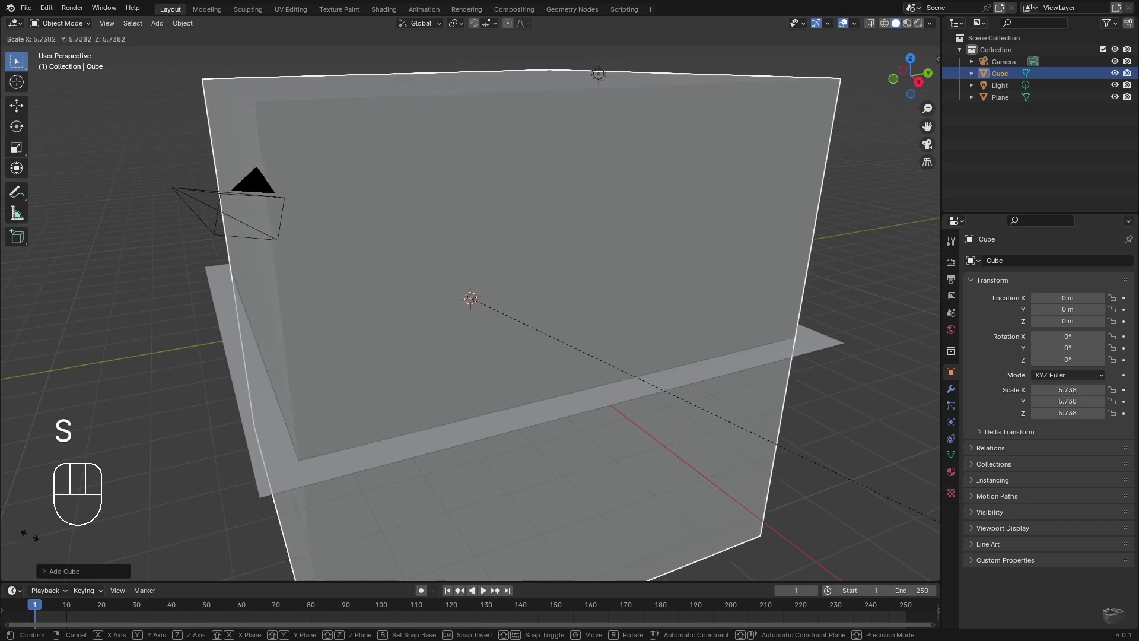
pyautogui.click(107, 570)
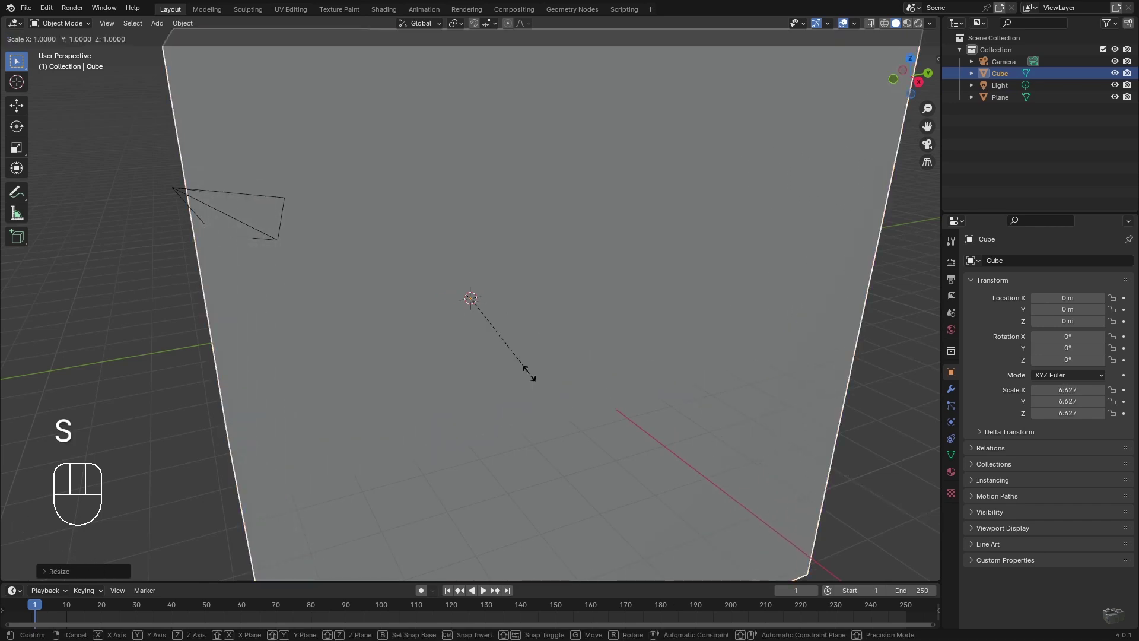
pyautogui.press('z')
# - Raise the cube along Z and flatten its height into a shallow box
pyautogui.press('g')
pyautogui.press('z')
pyautogui.press('KP_1')
pyautogui.press('g')
pyautogui.press('z')
pyautogui.click(606, 424)
# - Remove the box's top face in Edit Mode so it becomes an open tray
pyautogui.moveTo(696, 316); pyautogui.dragTo(584, 351)
pyautogui.press('Tab')
pyautogui.doubleClick(121, 25)
pyautogui.press('Delete')
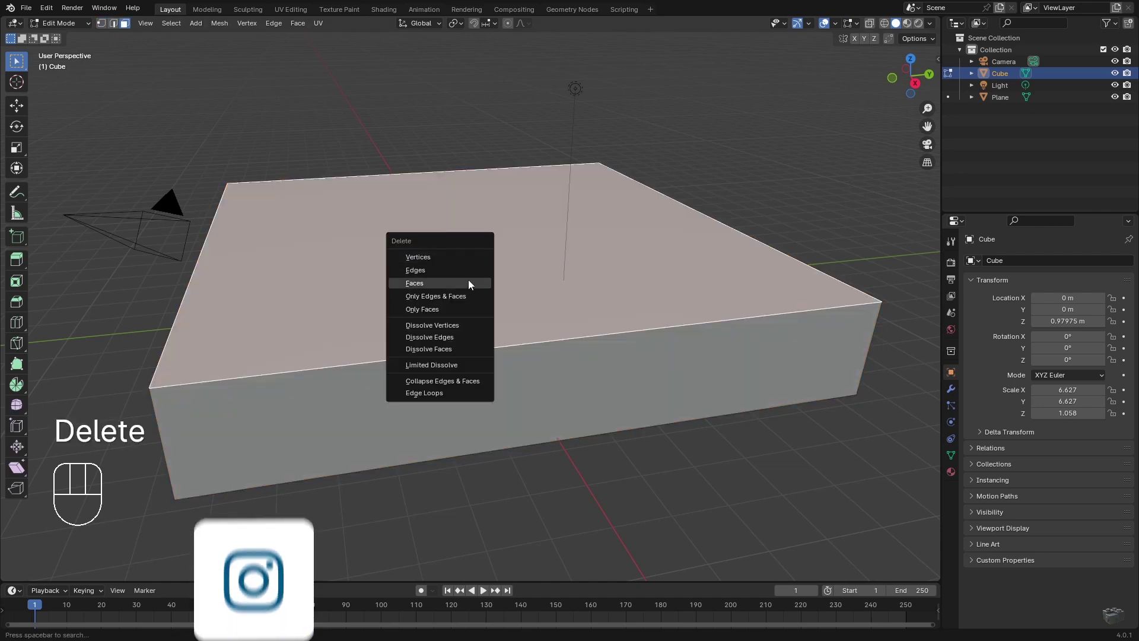
pyautogui.press('Tab')
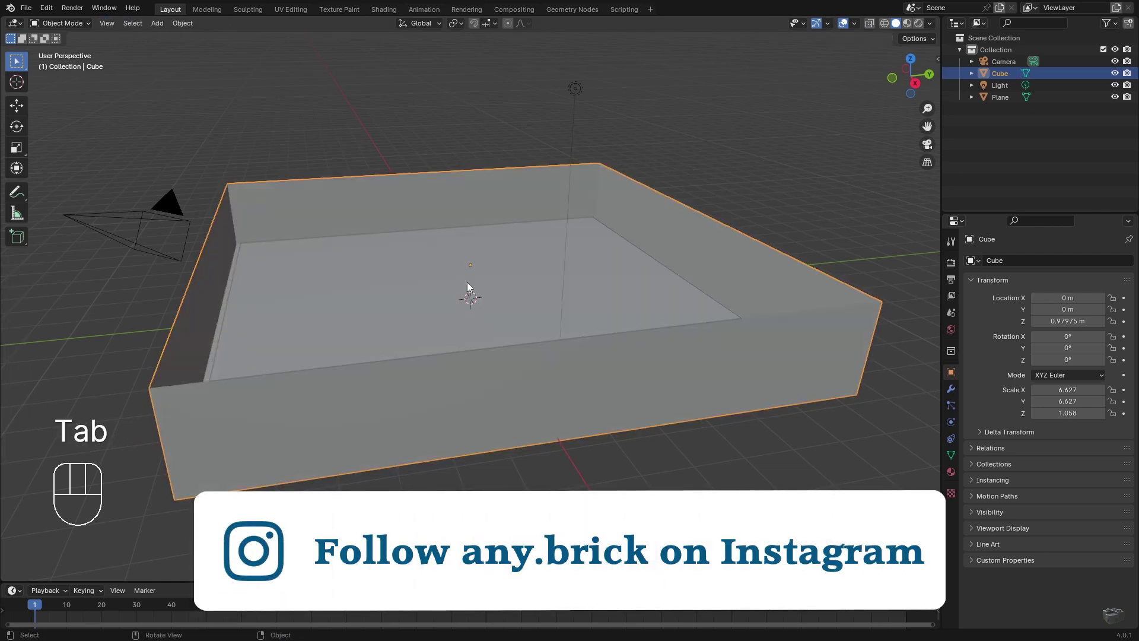
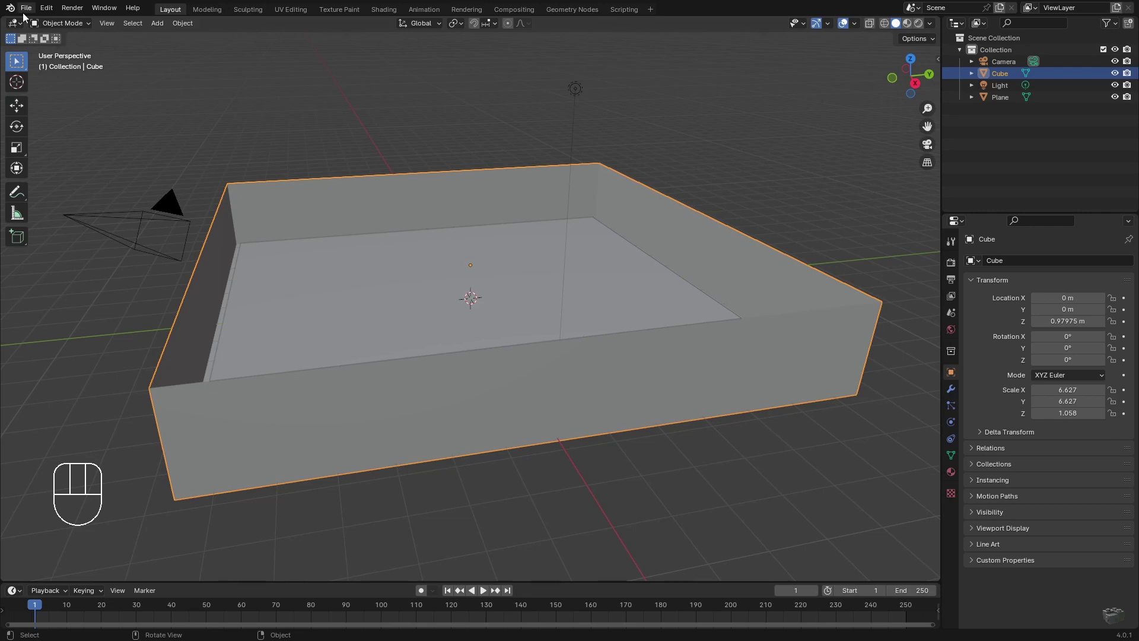
# - Bring up the Append file browser at the Ocean Particle project folder
pyautogui.moveTo(22, 17); pyautogui.dragTo(479, 402)
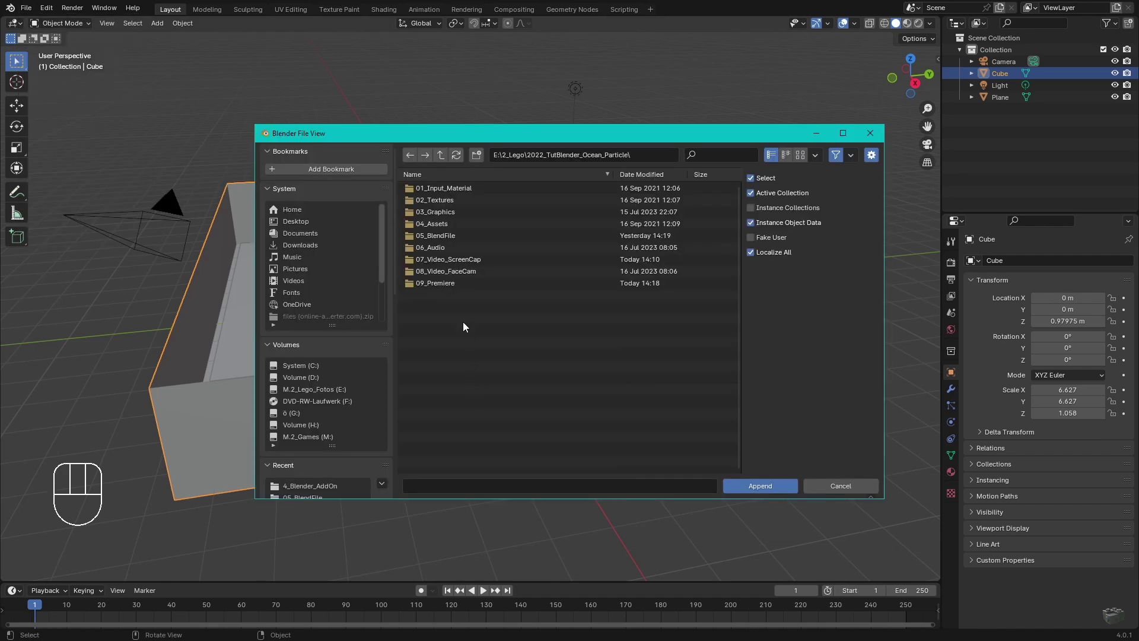
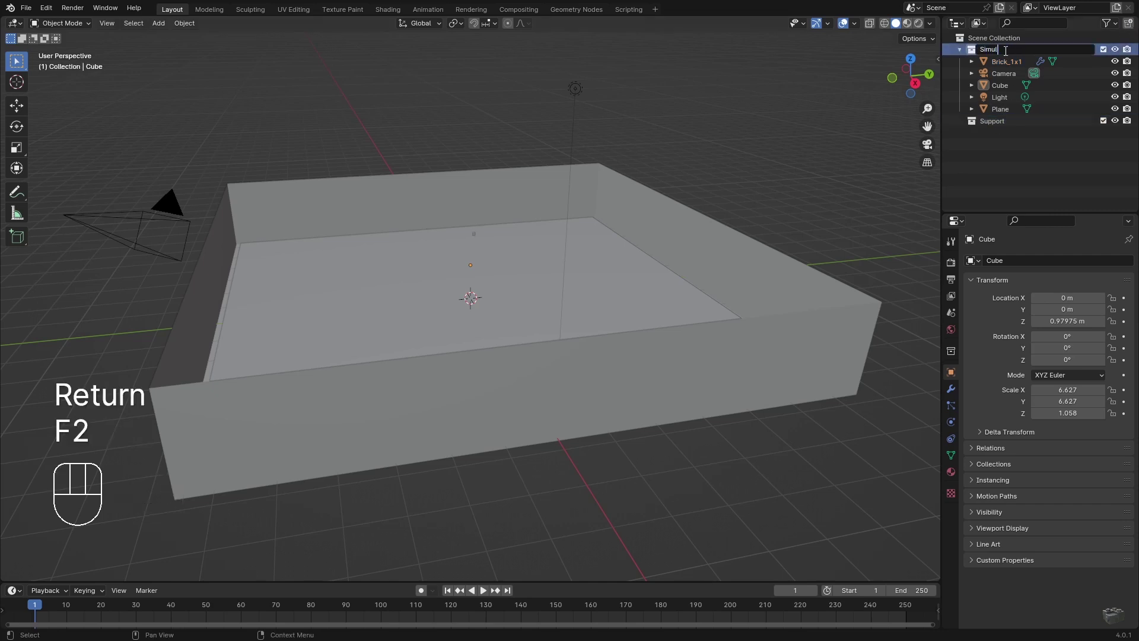
# - Name the Simulation collection, rename Bowl and Emitter, and move Brick_1x1, Camera and Light into Support
pyautogui.click(1004, 100)
pyautogui.press('F2')
pyautogui.press('t')
pyautogui.click(993, 97)
pyautogui.click(1003, 77)
pyautogui.press('Return')
pyautogui.press('F2')
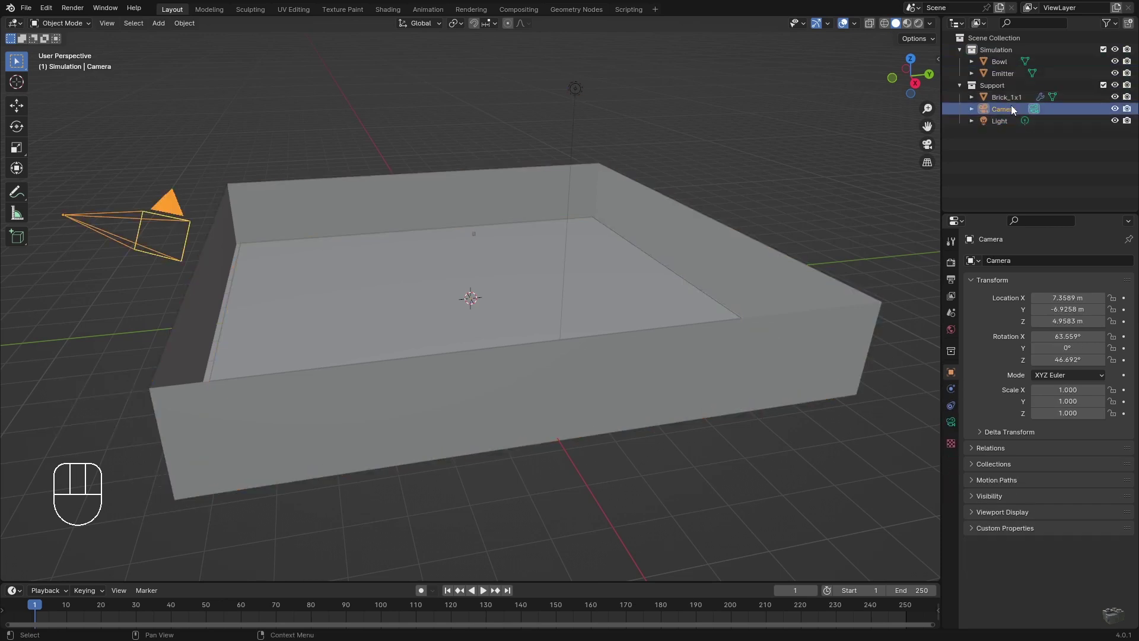
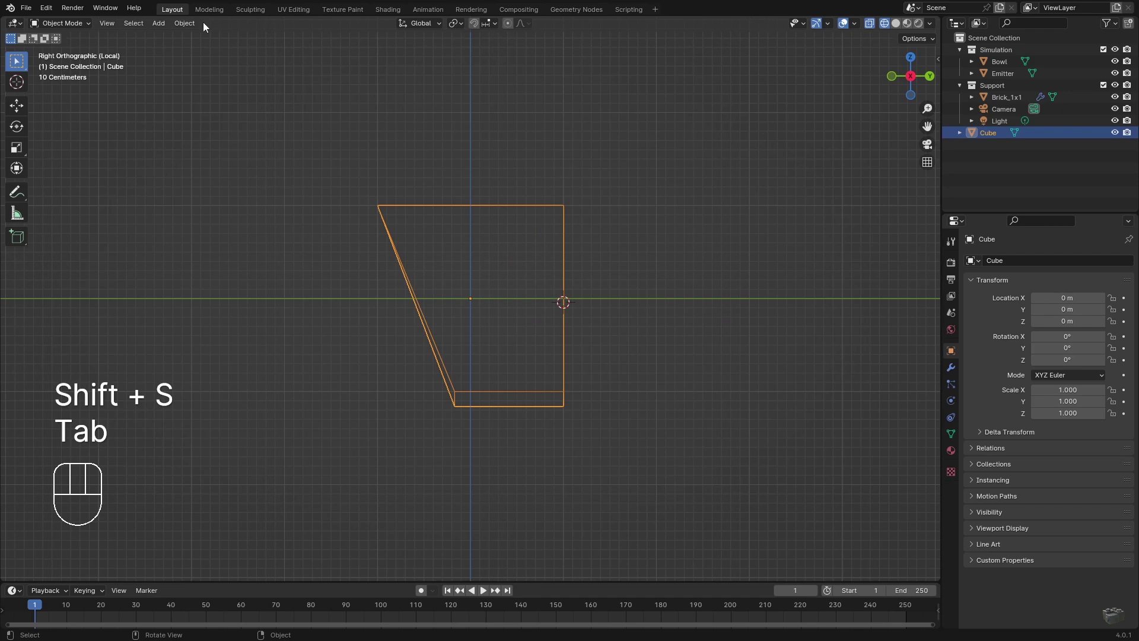
# - Mirror the half hull across X and Y and apply it as permanent symmetric geometry
pyautogui.moveTo(186, 20); pyautogui.dragTo(357, 79)
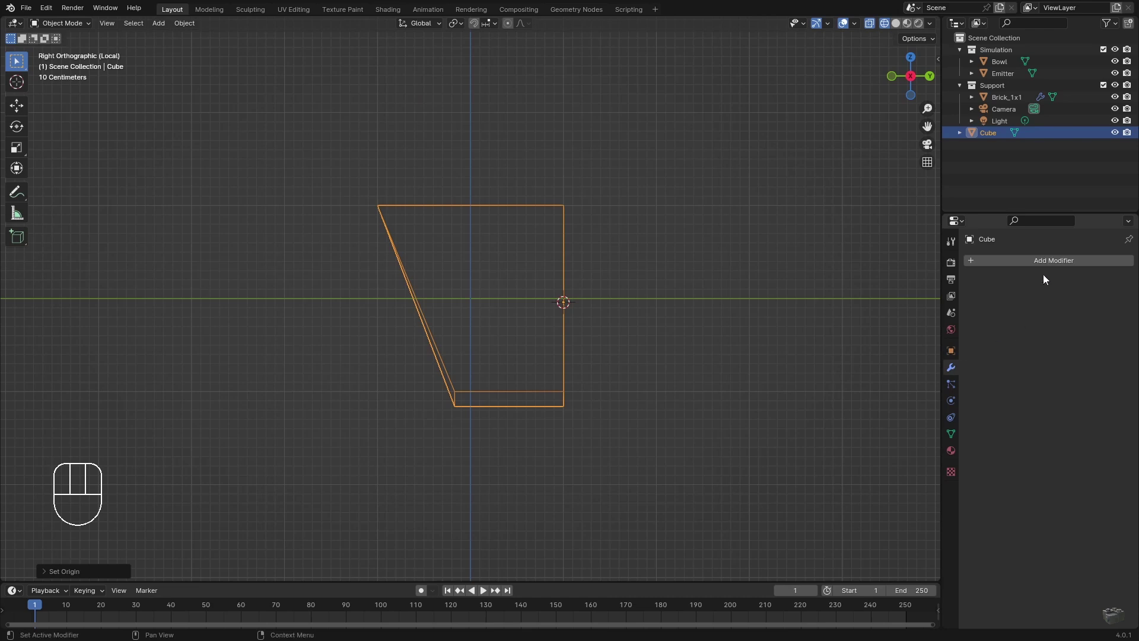
pyautogui.moveTo(1047, 267); pyautogui.dragTo(912, 392)
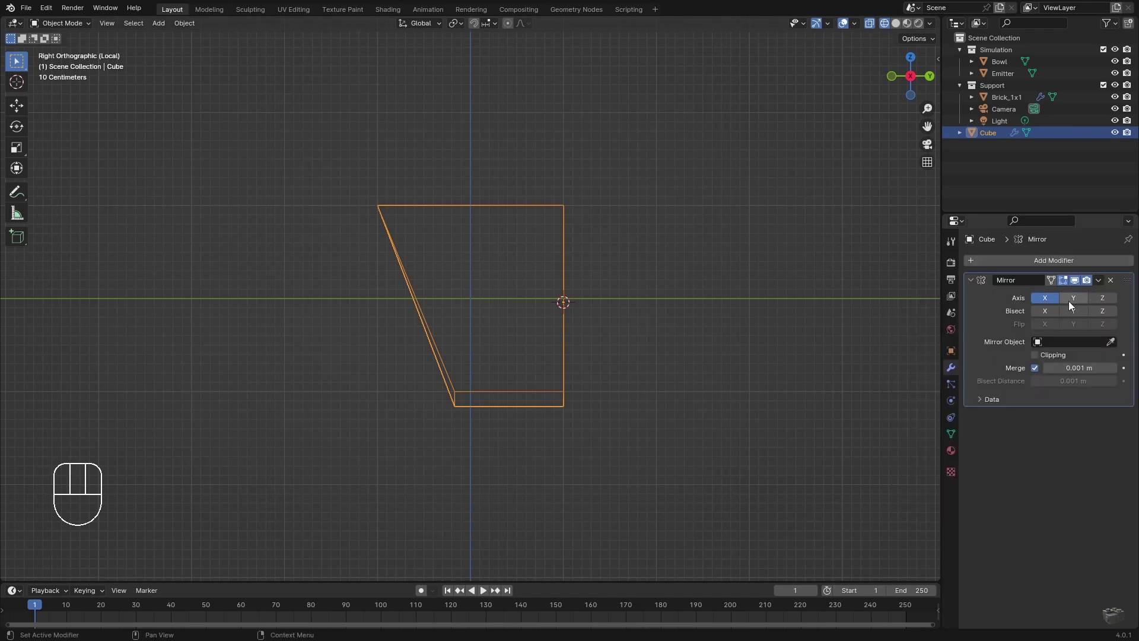
pyautogui.click(1068, 305)
pyautogui.moveTo(1103, 282); pyautogui.dragTo(1053, 297)
pyautogui.press('Tab')
# - Switch to solid shading and give the Bowl collision physics
pyautogui.press('a')
pyautogui.click(229, 26)
pyautogui.press('Tab')
pyautogui.press('KP_Divide')
pyautogui.click(888, 28)
pyautogui.middleClick(602, 530)
pyautogui.click(990, 65)
pyautogui.click(953, 402)
pyautogui.click(1019, 275)
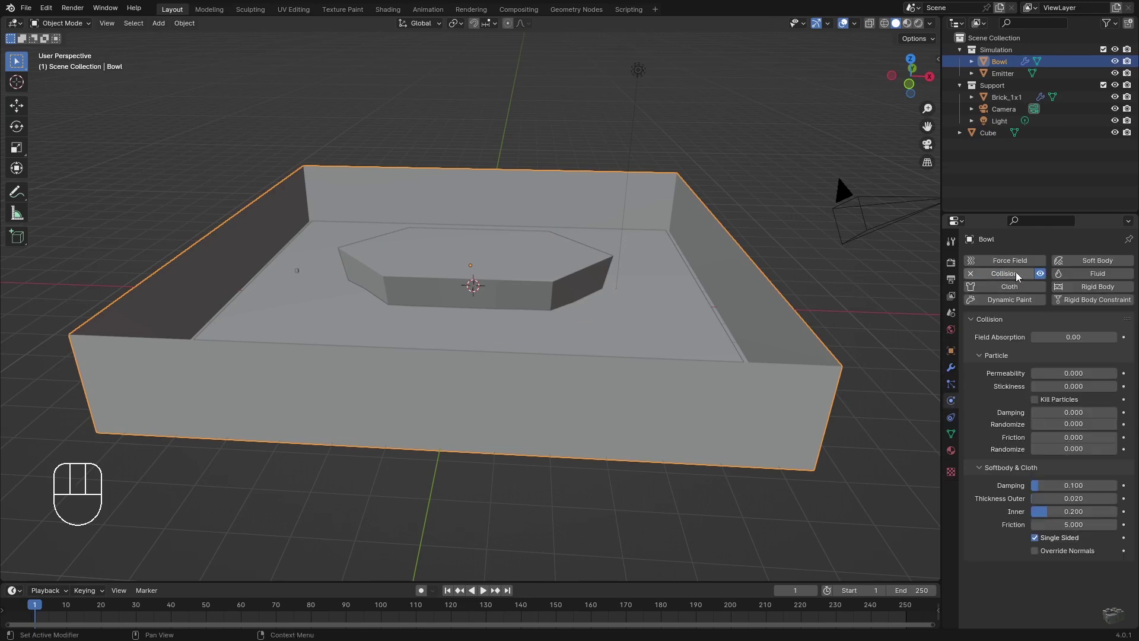
# - Give the hull collision physics, rename it Boat, and move it into the Simulation collection
pyautogui.click(1039, 541)
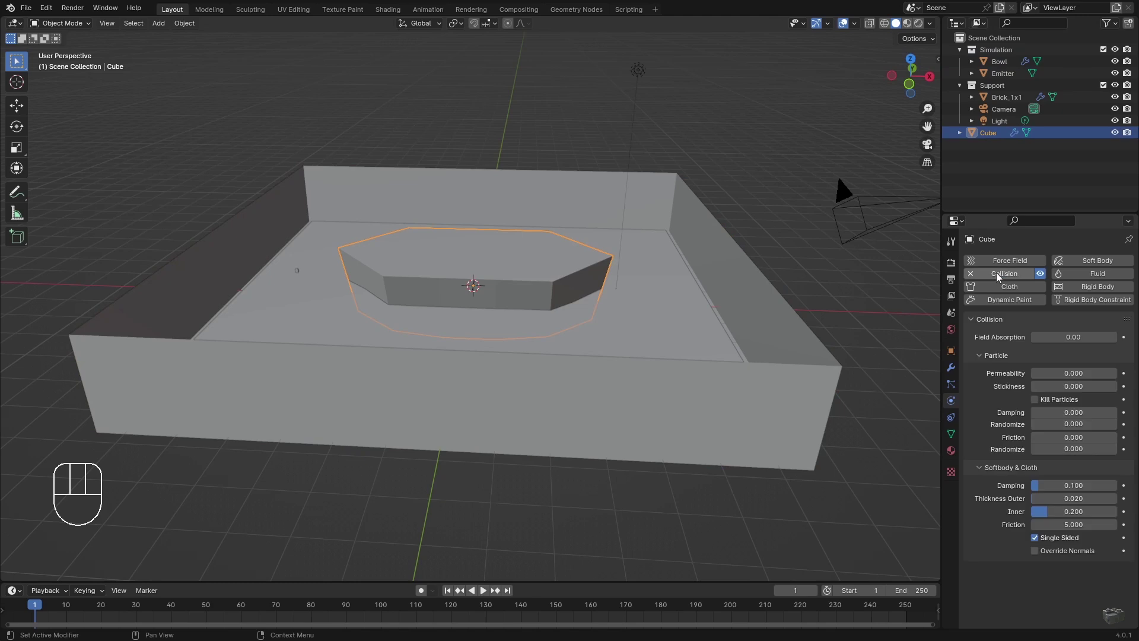
pyautogui.click(1036, 543)
pyautogui.press('F2')
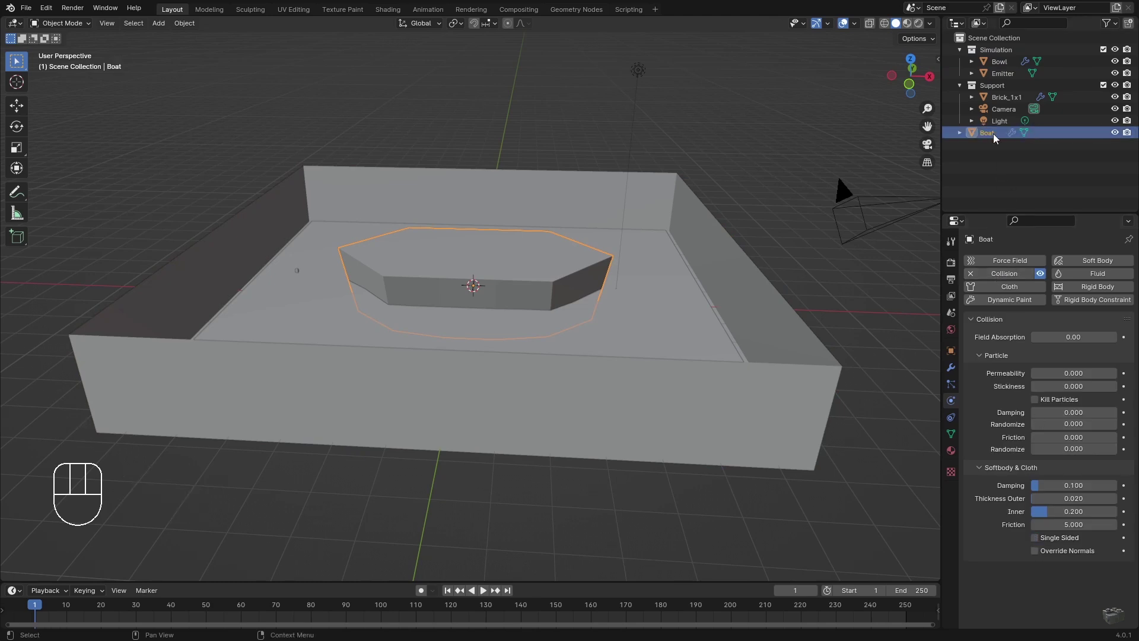
pyautogui.moveTo(996, 131); pyautogui.dragTo(995, 89)
# - Add a Water_Inflow particle system on Emitter with 50000 particles ending at frame 20 and play it
pyautogui.click(1005, 86)
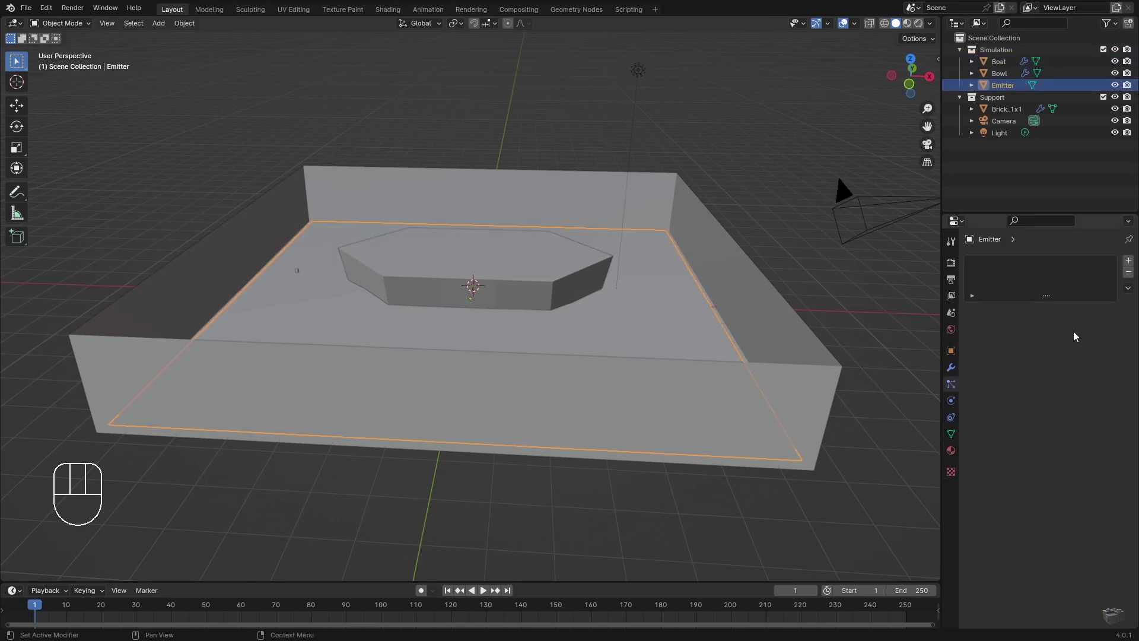
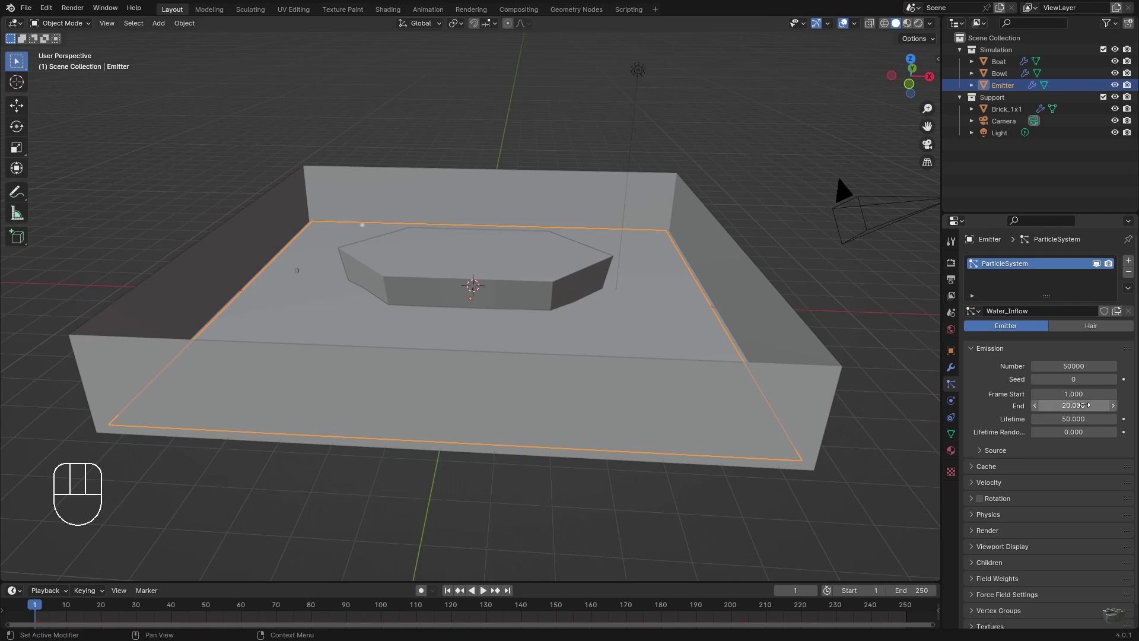
pyautogui.press('space')
pyautogui.press('space')
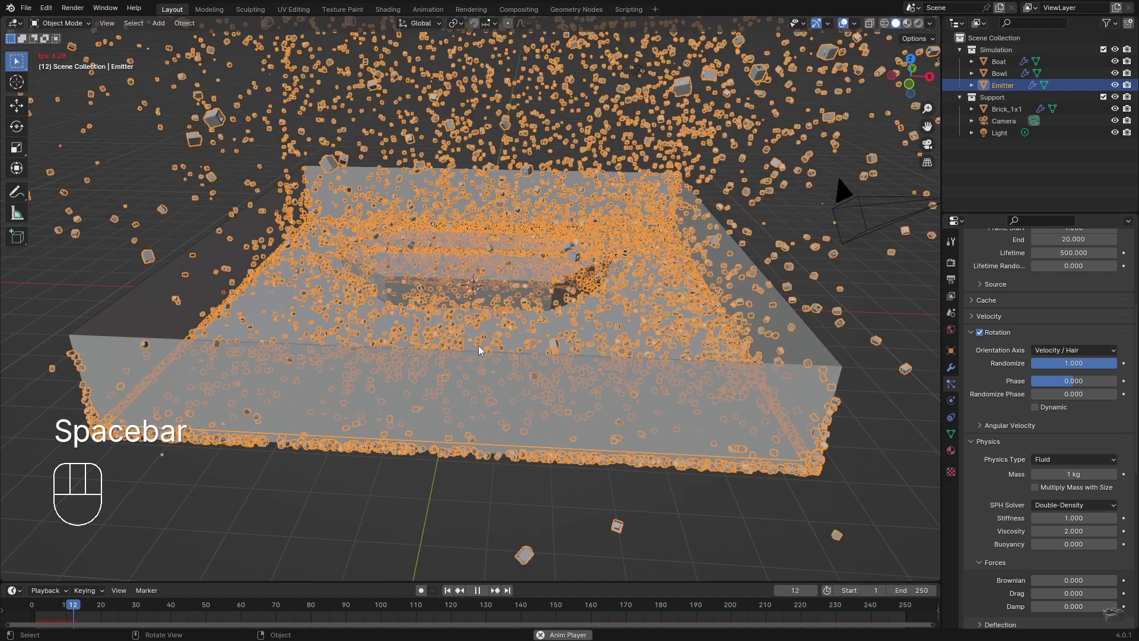
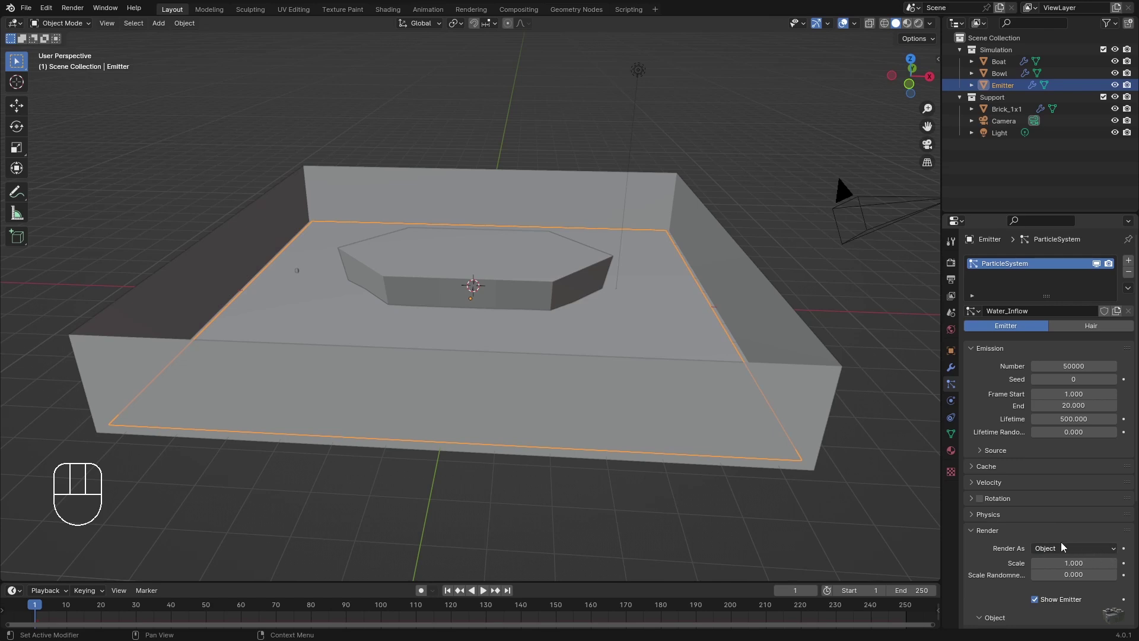
# - Set Water_Inflow lifetime to 500, render particles as objects, and rotate along velocity with Randomize 1
pyautogui.click(1034, 590)
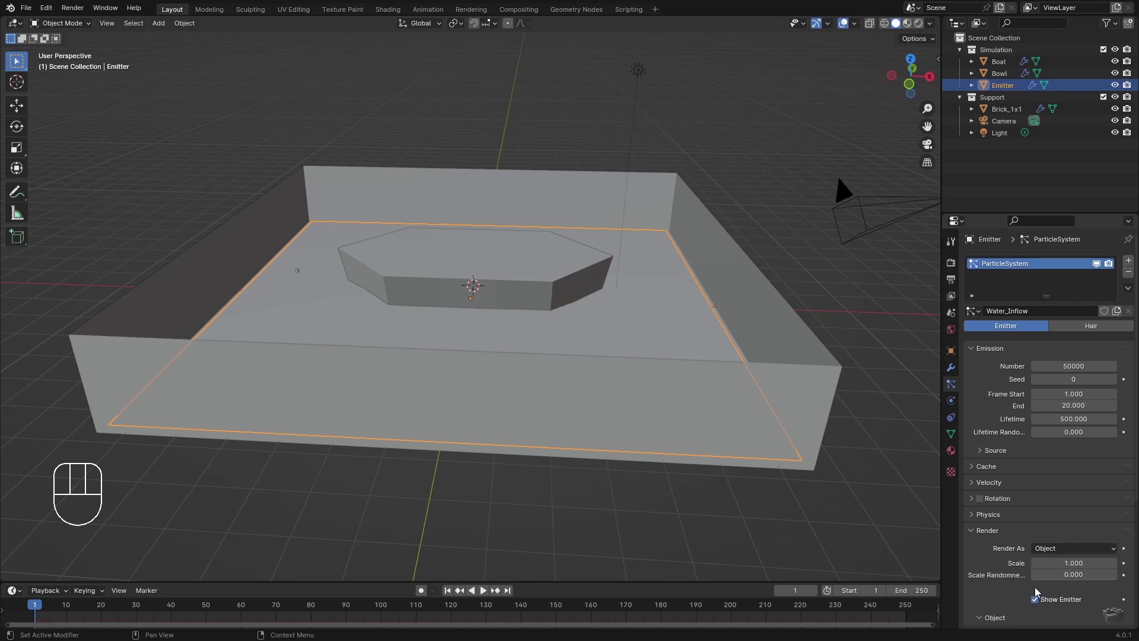
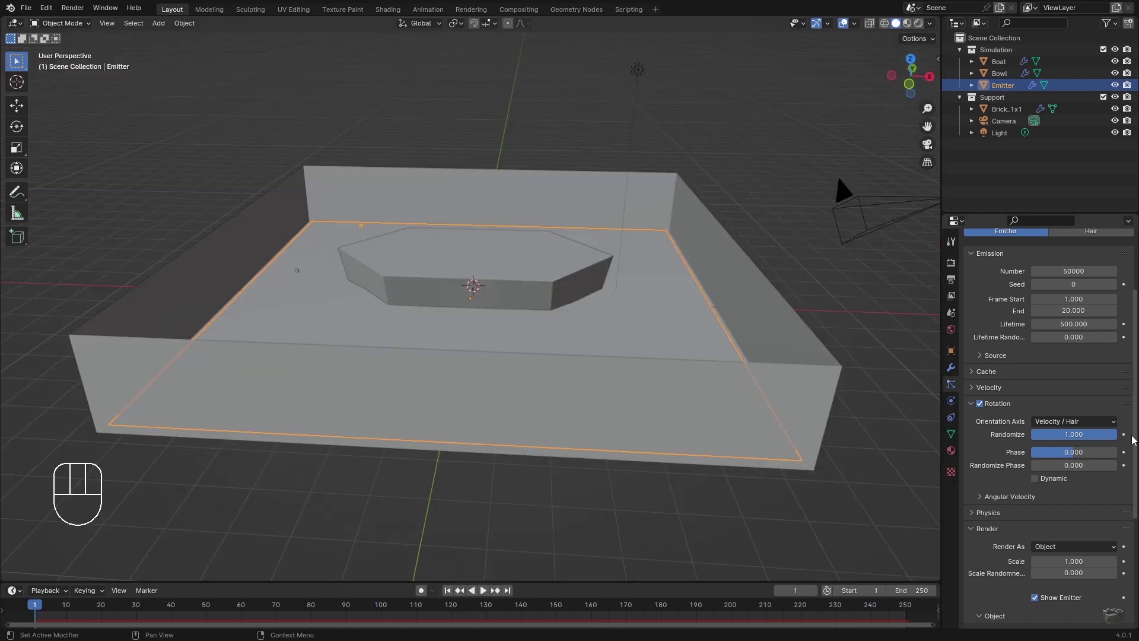
# - Switch the particle physics to Fluid with the Double-Density solver and play the simulation
pyautogui.click(976, 516)
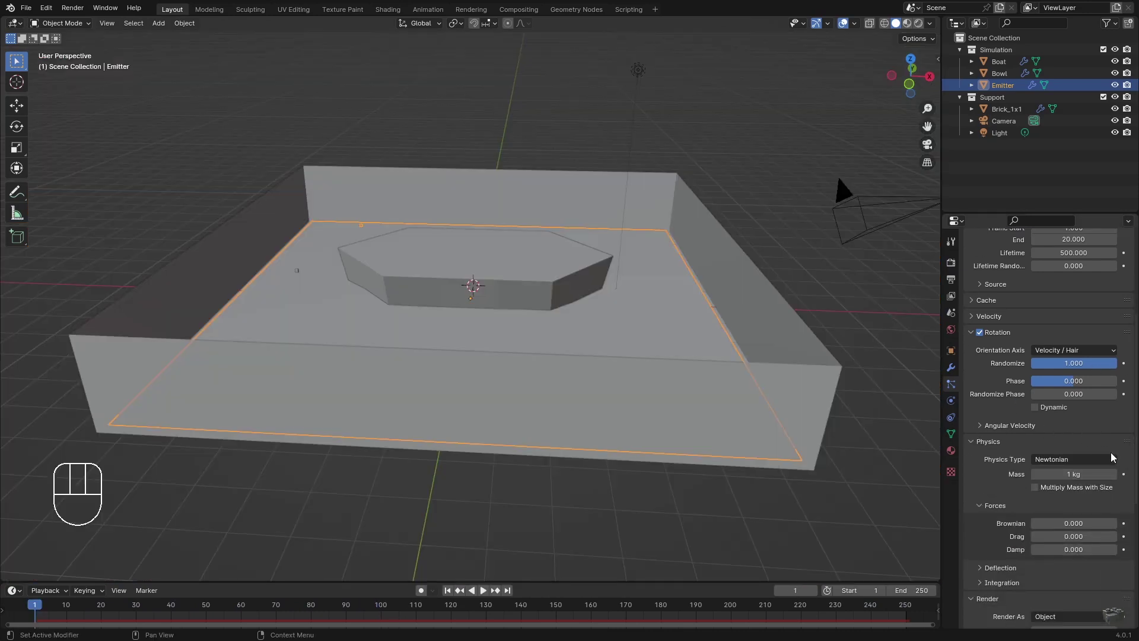
pyautogui.moveTo(1113, 461); pyautogui.dragTo(1052, 528)
pyautogui.press('space')
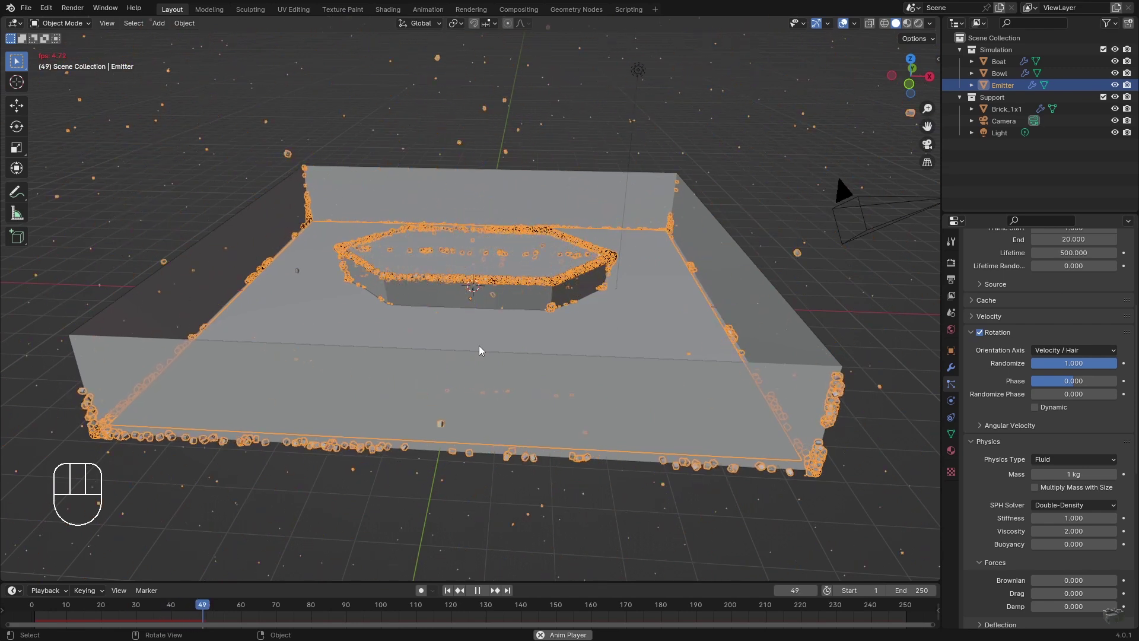
# - Set the fluid Interaction Radius to 0.125, replay the simulation, and stop at frame 80
pyautogui.click(989, 484)
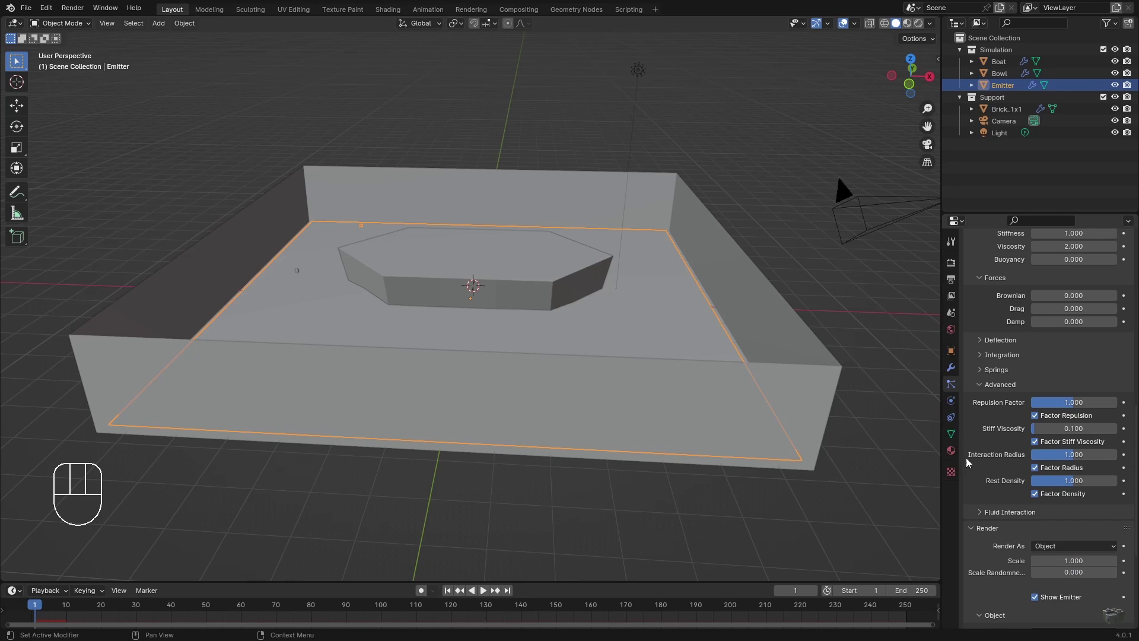
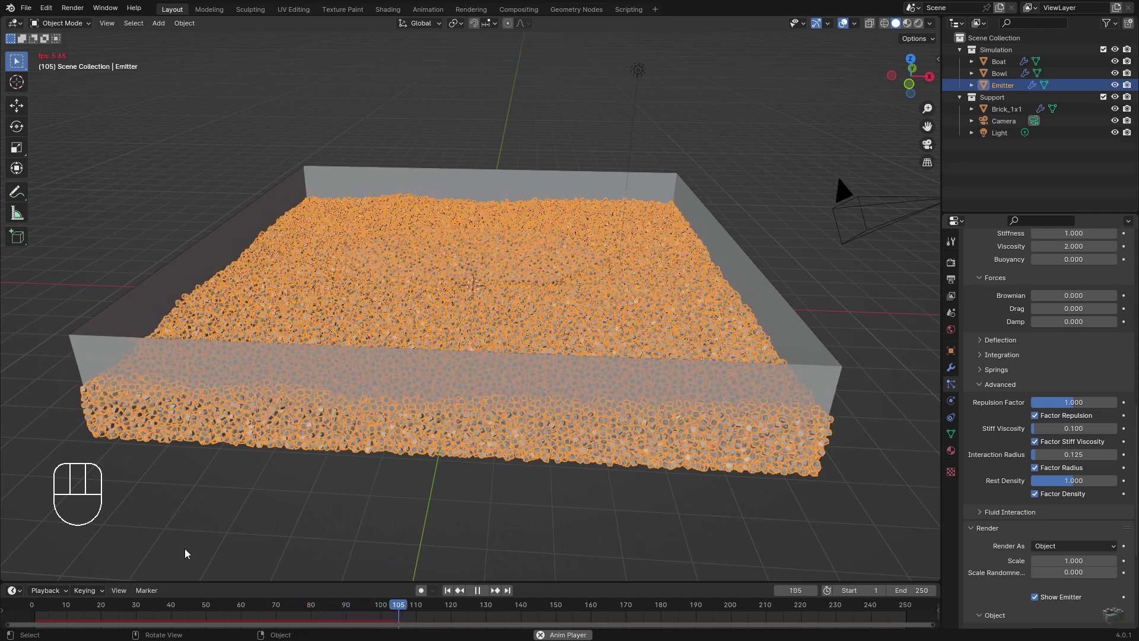
pyautogui.press('space')
pyautogui.click(311, 610)
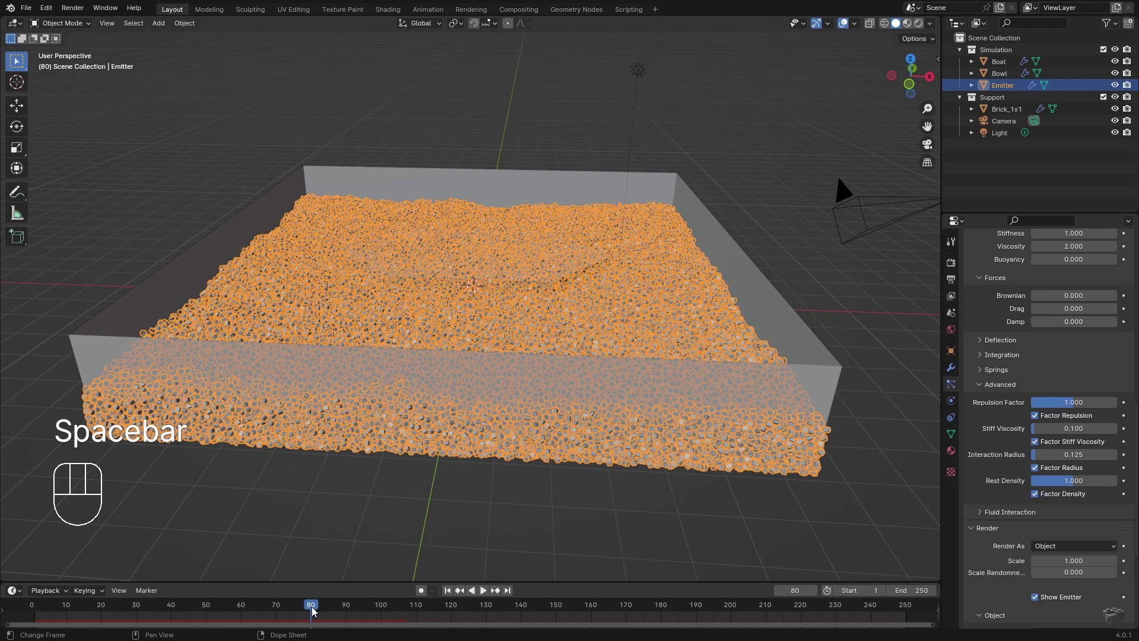
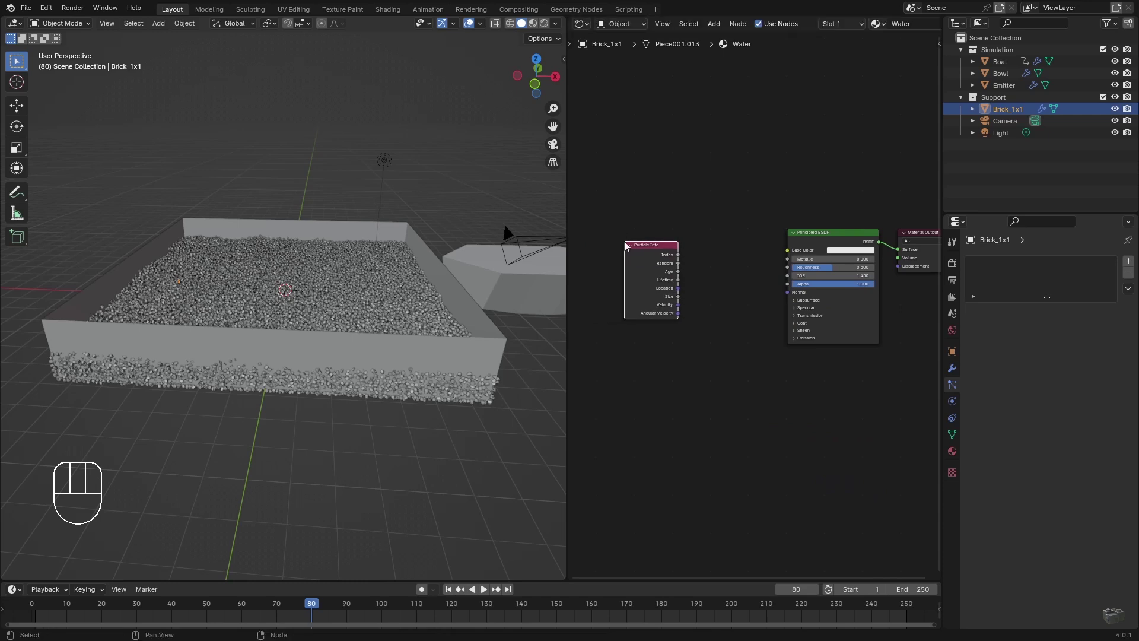
# - Switch the render engine to Cycles with the device set to GPU Compute
pyautogui.click(546, 27)
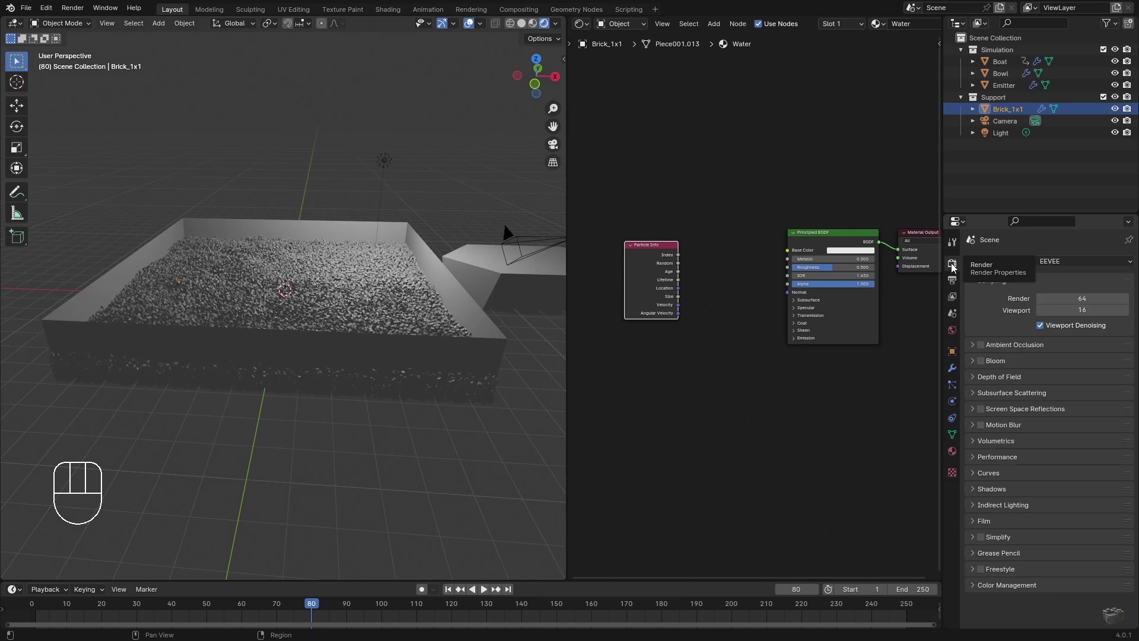
pyautogui.moveTo(1058, 268); pyautogui.dragTo(1061, 302)
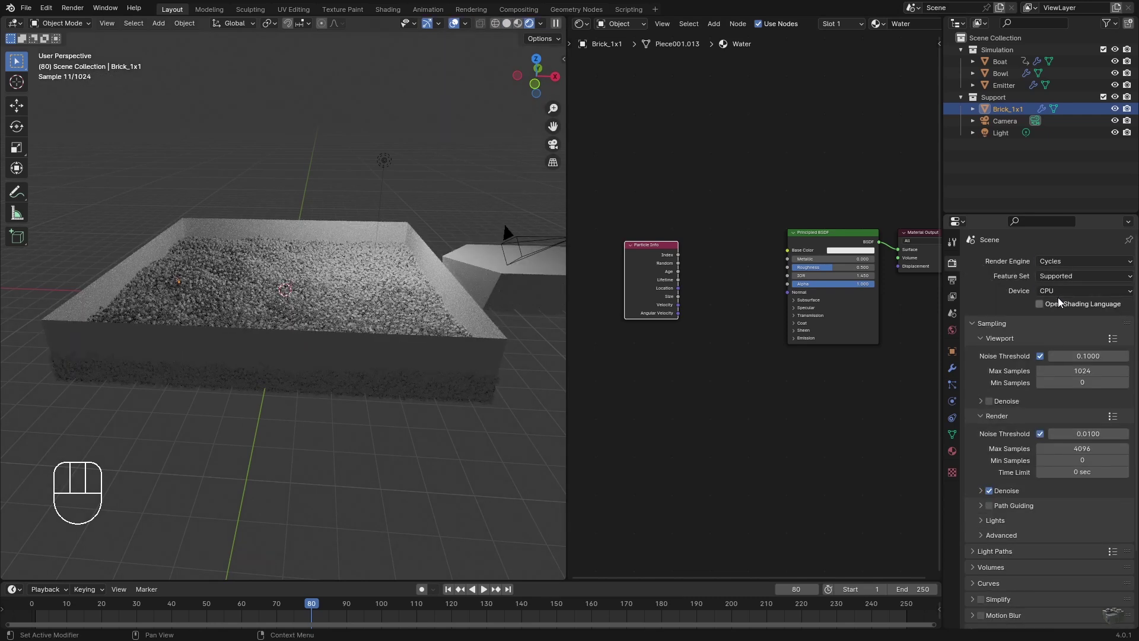
pyautogui.moveTo(1058, 295); pyautogui.dragTo(1058, 319)
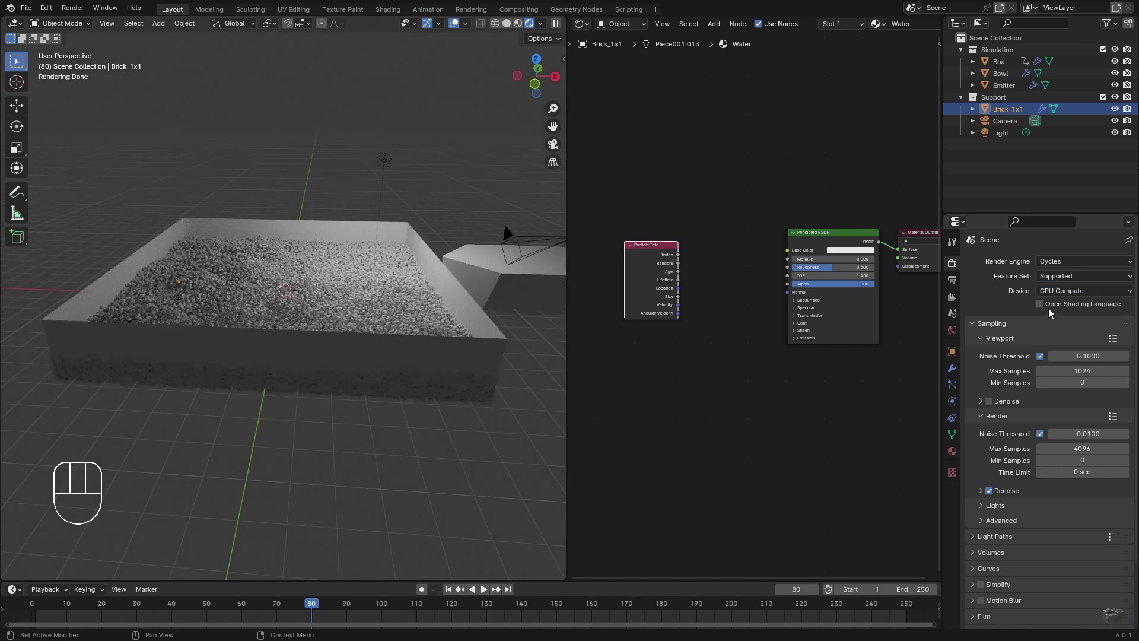
# - Route Particle Info's Random value through a Color Ramp into the Water material's Base Color
pyautogui.press('shift+a')
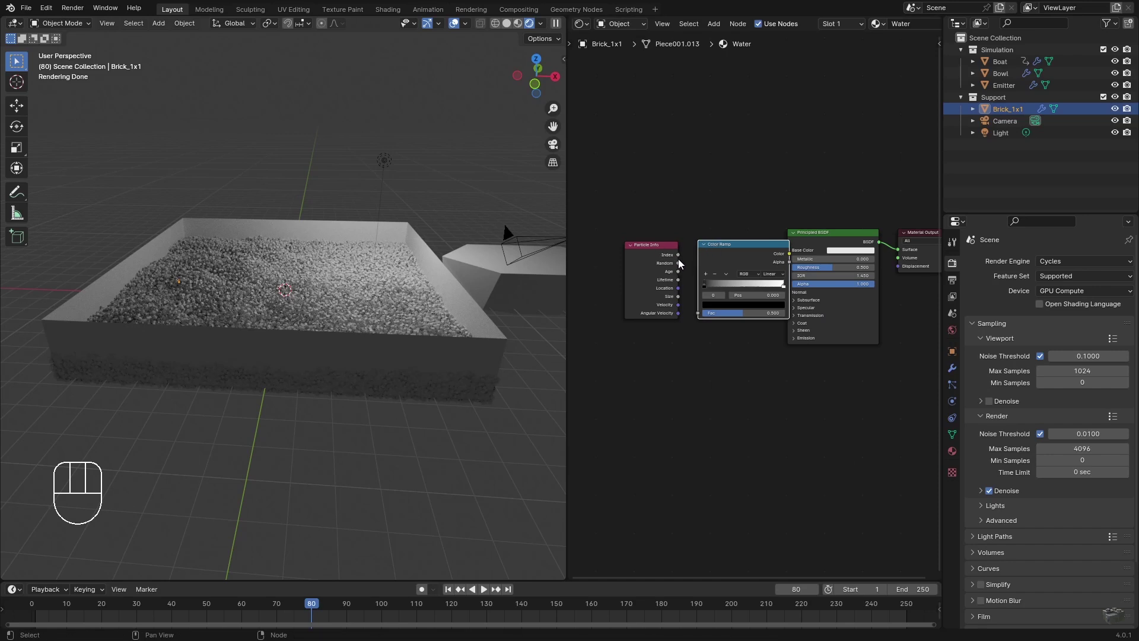
pyautogui.moveTo(691, 271); pyautogui.dragTo(697, 276)
pyautogui.moveTo(708, 315); pyautogui.dragTo(786, 256)
pyautogui.moveTo(757, 251); pyautogui.dragTo(792, 259)
pyautogui.click(782, 255)
pyautogui.press('shift+a')
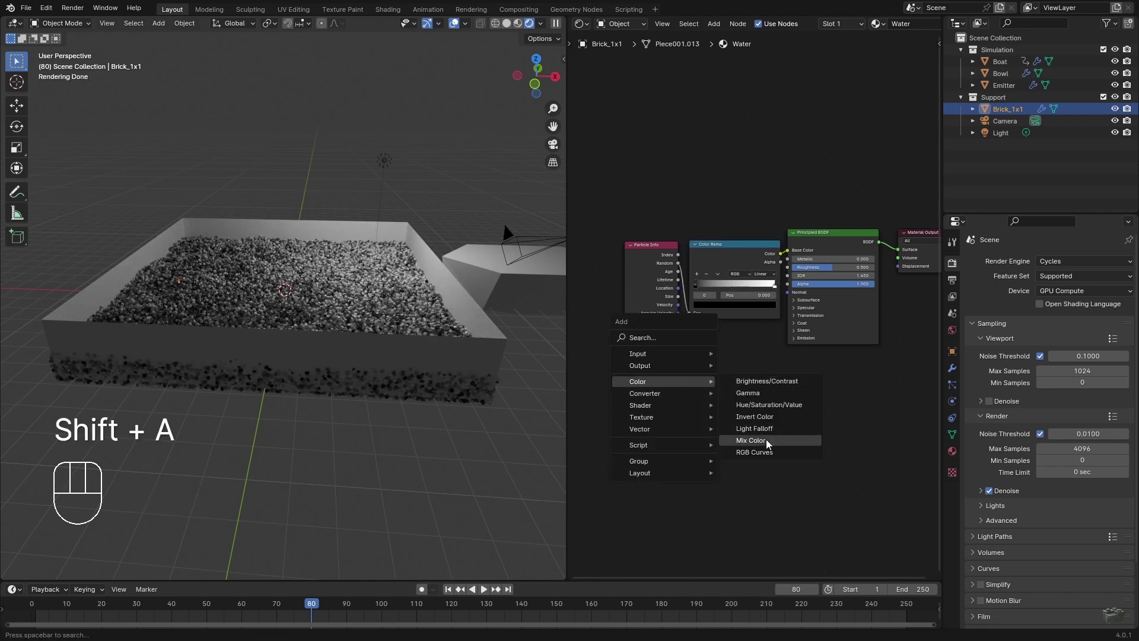
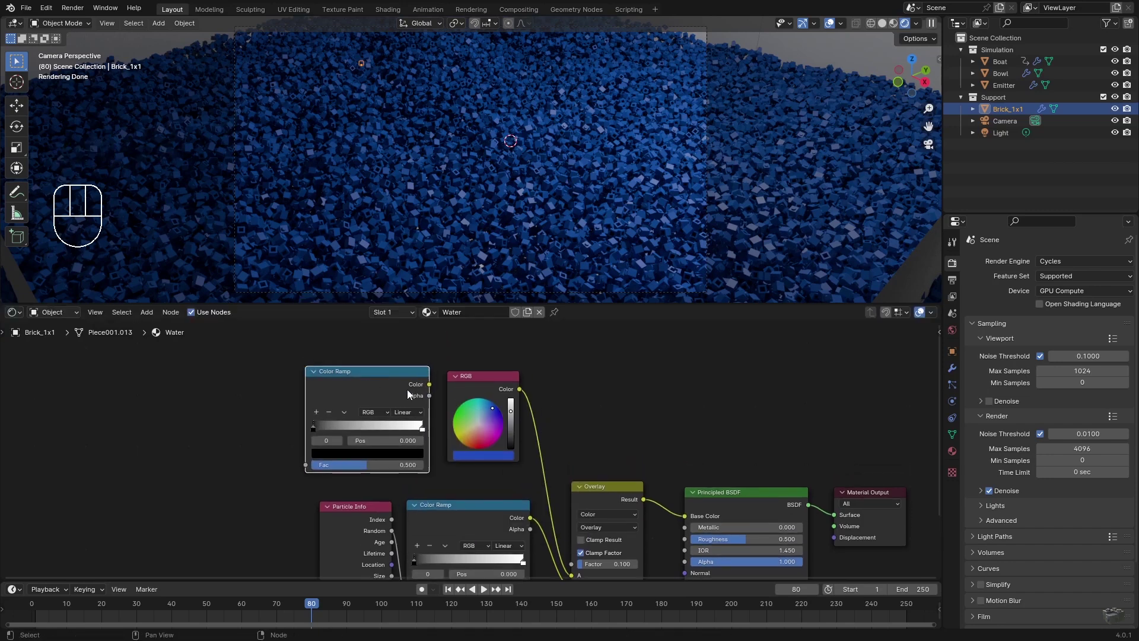
# - Give the upper Color Ramp Constant interpolation and add a colour stop, choosing its colour
pyautogui.moveTo(513, 438); pyautogui.dragTo(570, 534)
pyautogui.moveTo(419, 391); pyautogui.dragTo(416, 466)
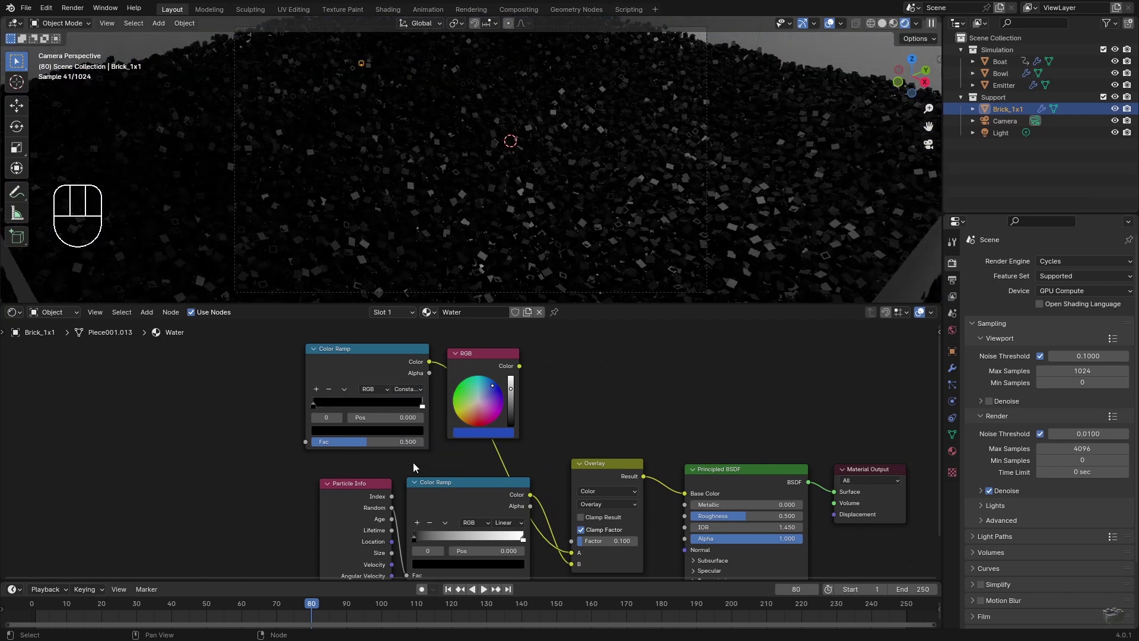
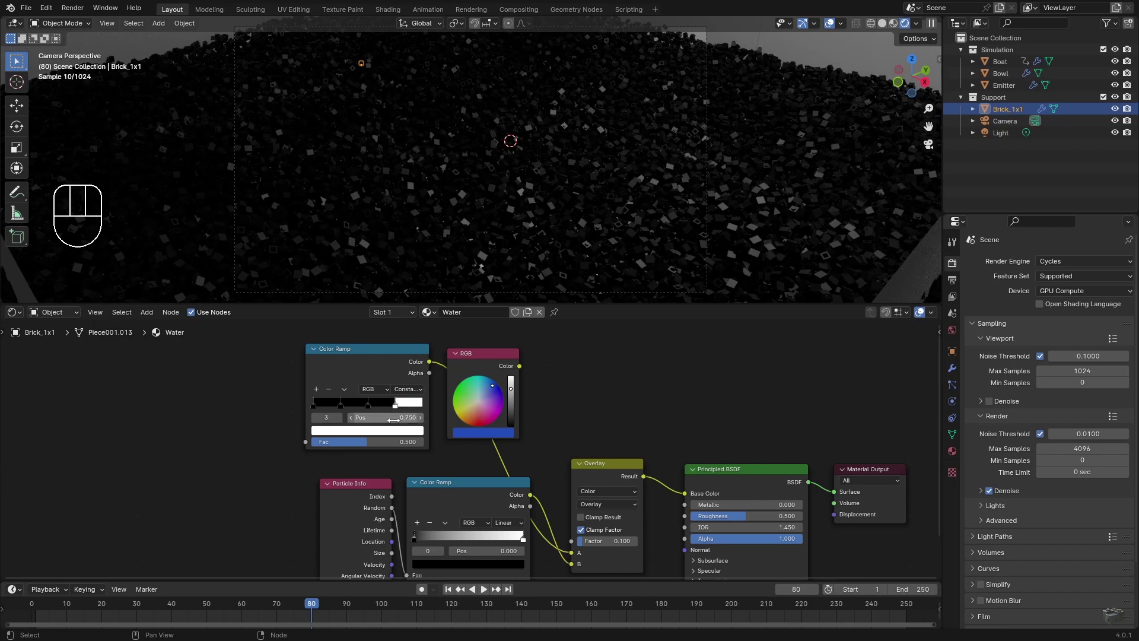
pyautogui.click(373, 405)
pyautogui.click(392, 432)
pyautogui.click(359, 433)
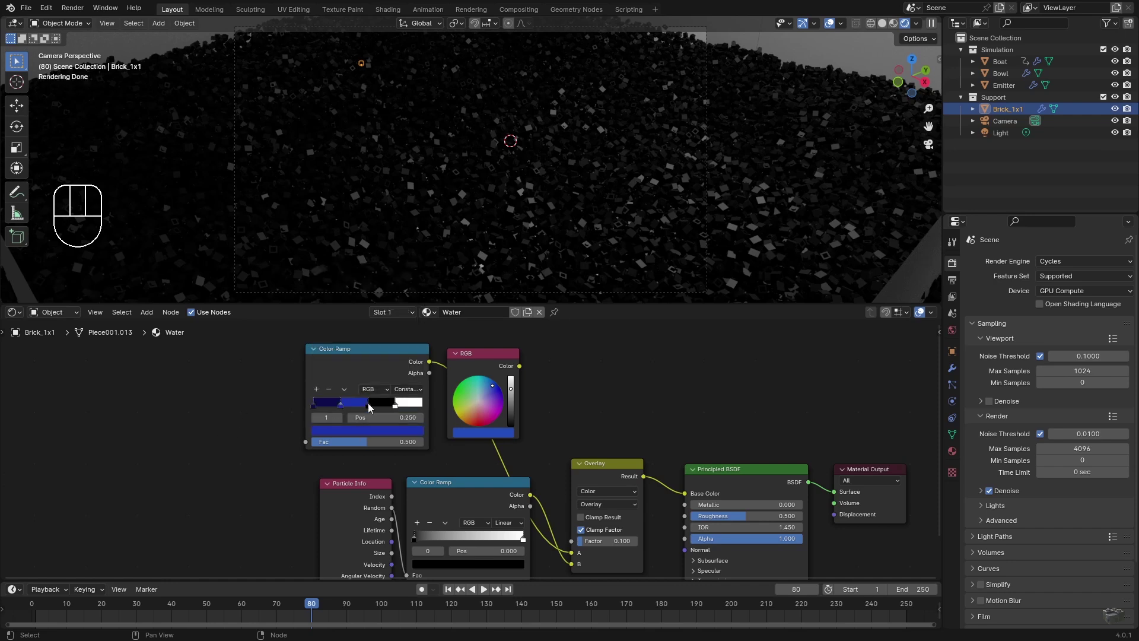
# - Confirm the stop colour and link the particle data into the lower Color Ramp
pyautogui.click(375, 428)
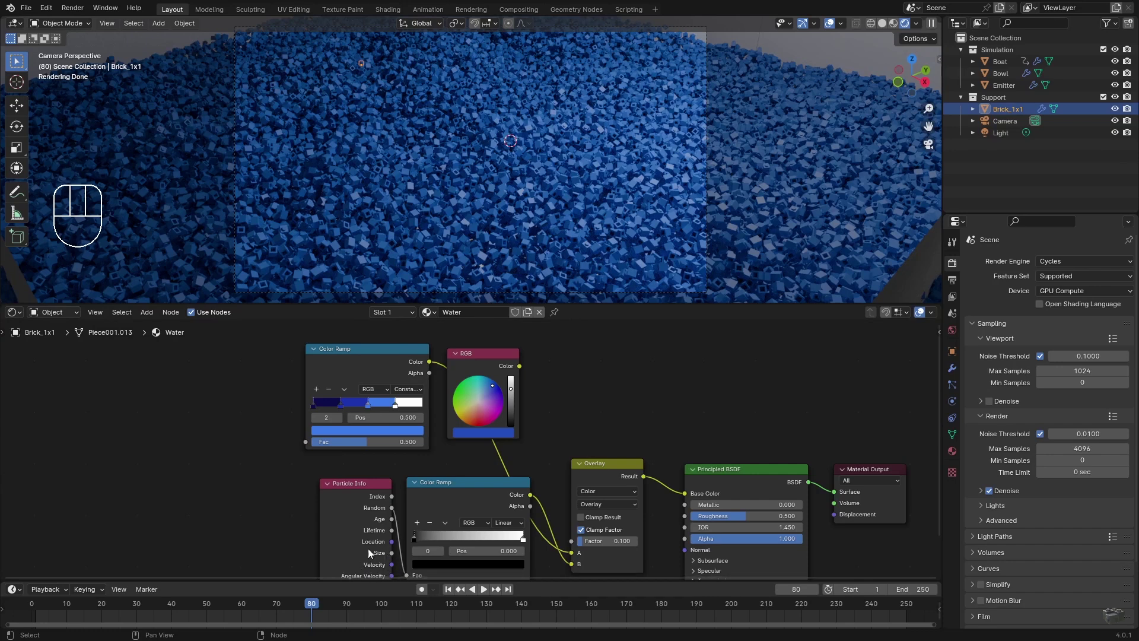
pyautogui.press('shift+a')
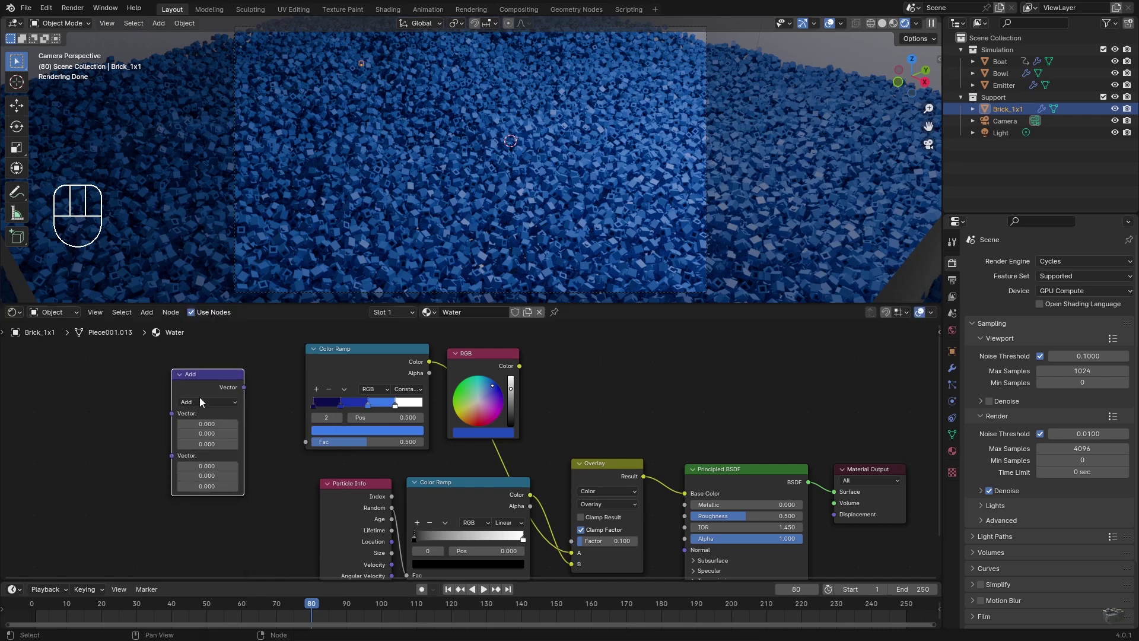
pyautogui.moveTo(206, 407); pyautogui.dragTo(204, 547)
pyautogui.click(322, 483)
# - Rewire the Particle Info output through the converter into the ramp's Fac input
pyautogui.moveTo(104, 534); pyautogui.dragTo(129, 484)
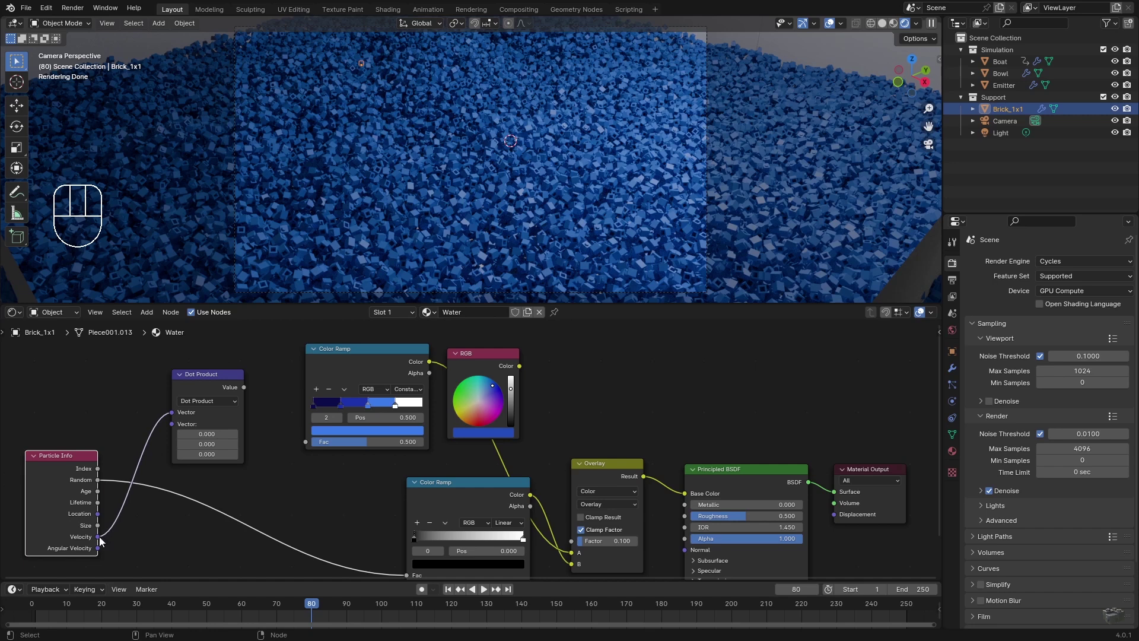
pyautogui.moveTo(120, 507); pyautogui.dragTo(171, 425)
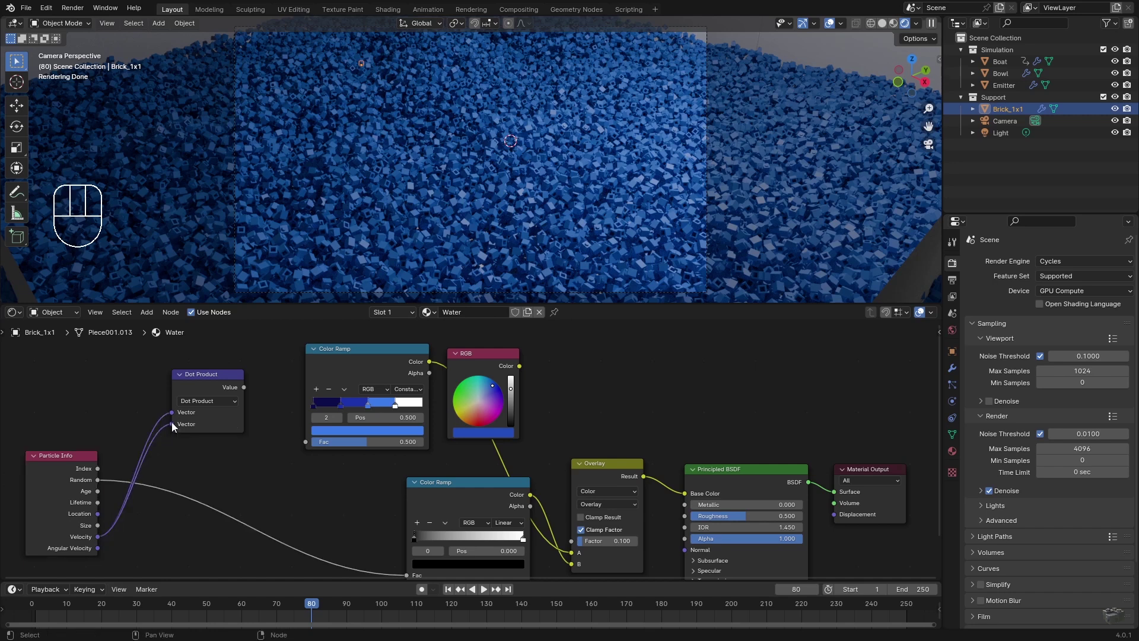
pyautogui.moveTo(257, 406); pyautogui.dragTo(303, 449)
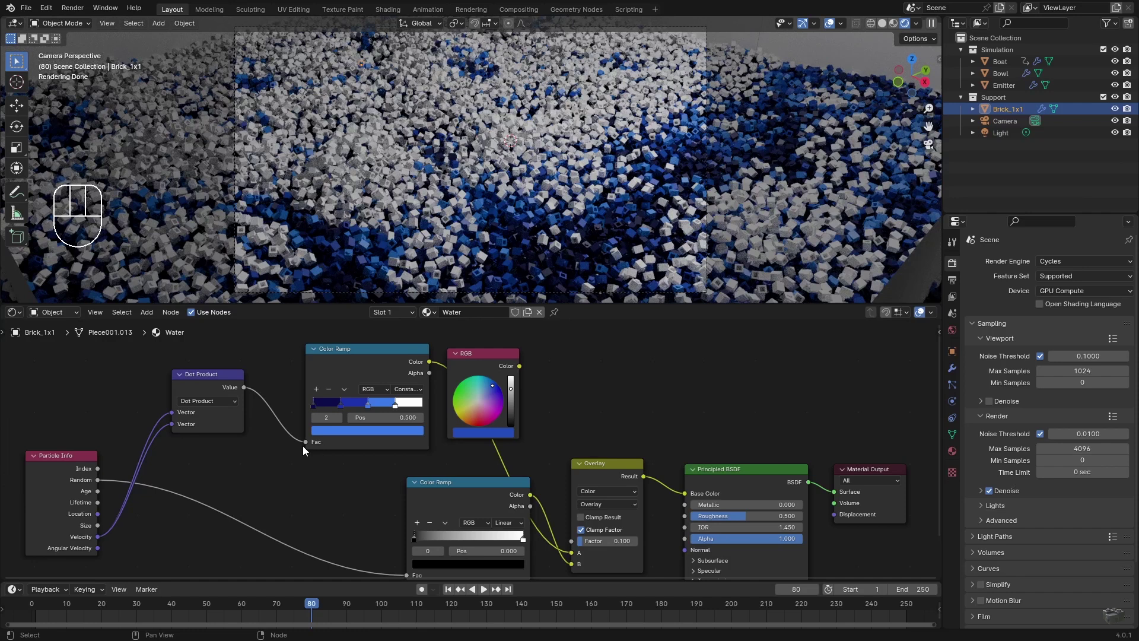
# - Insert a linear Color Ramp before the banded ramp with a stop at 0.311, then jump to frame 130
pyautogui.press('shift+a')
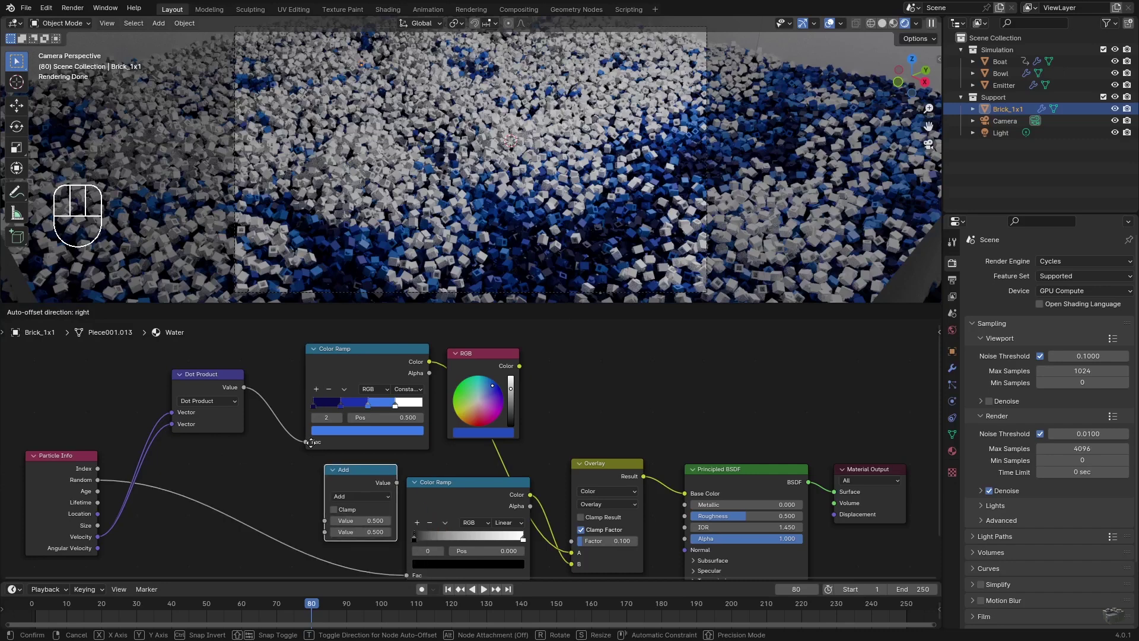
pyautogui.moveTo(323, 427); pyautogui.dragTo(312, 480)
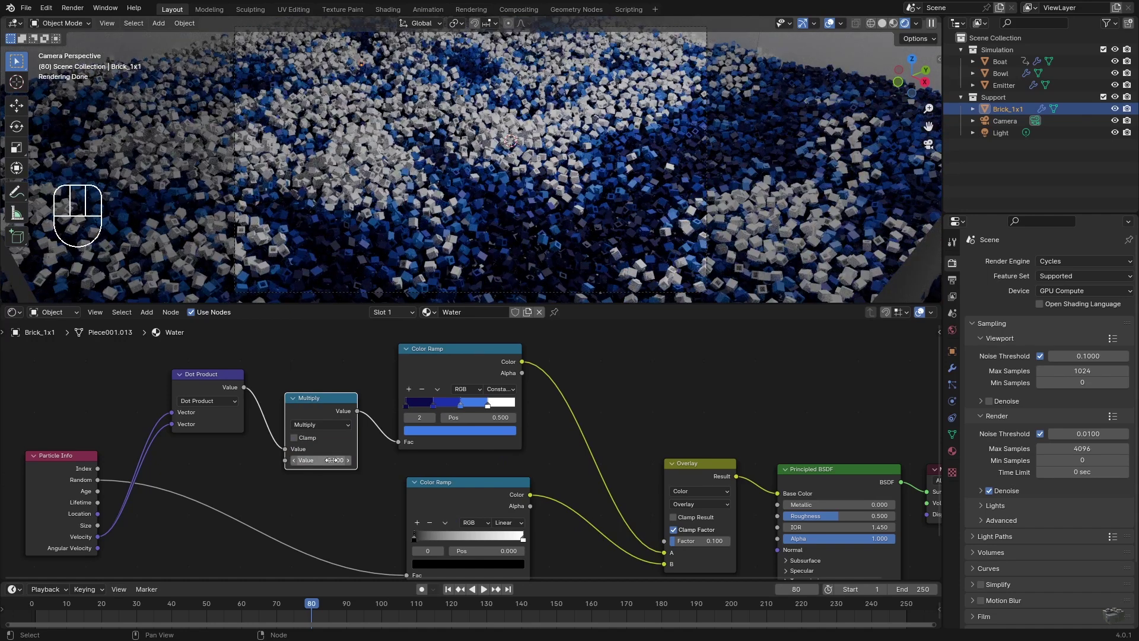
pyautogui.press('shift+a')
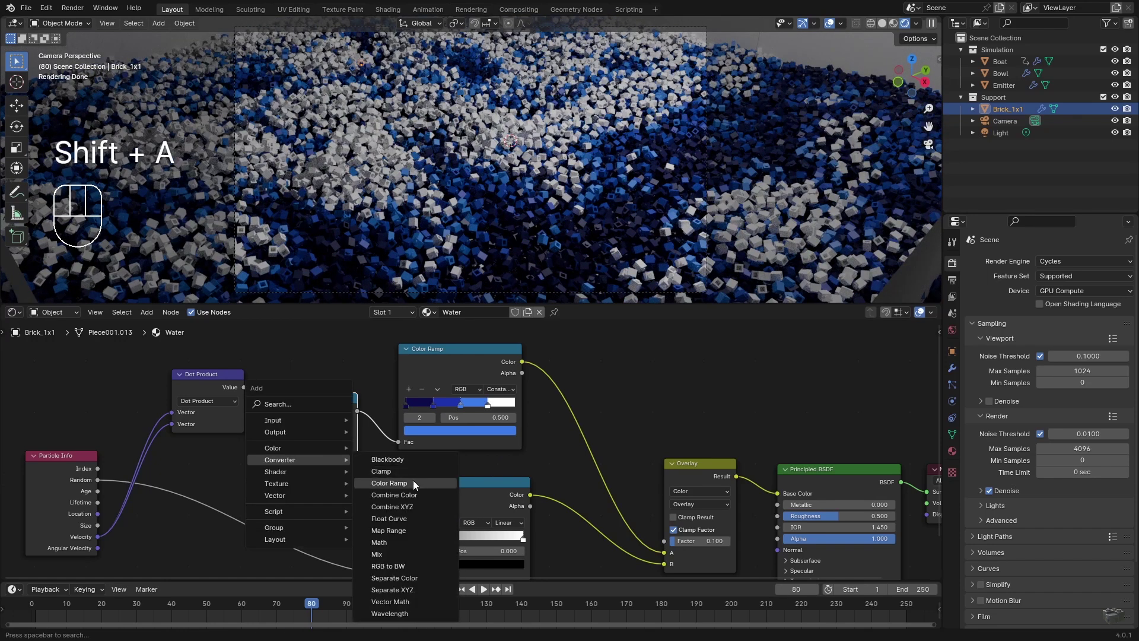
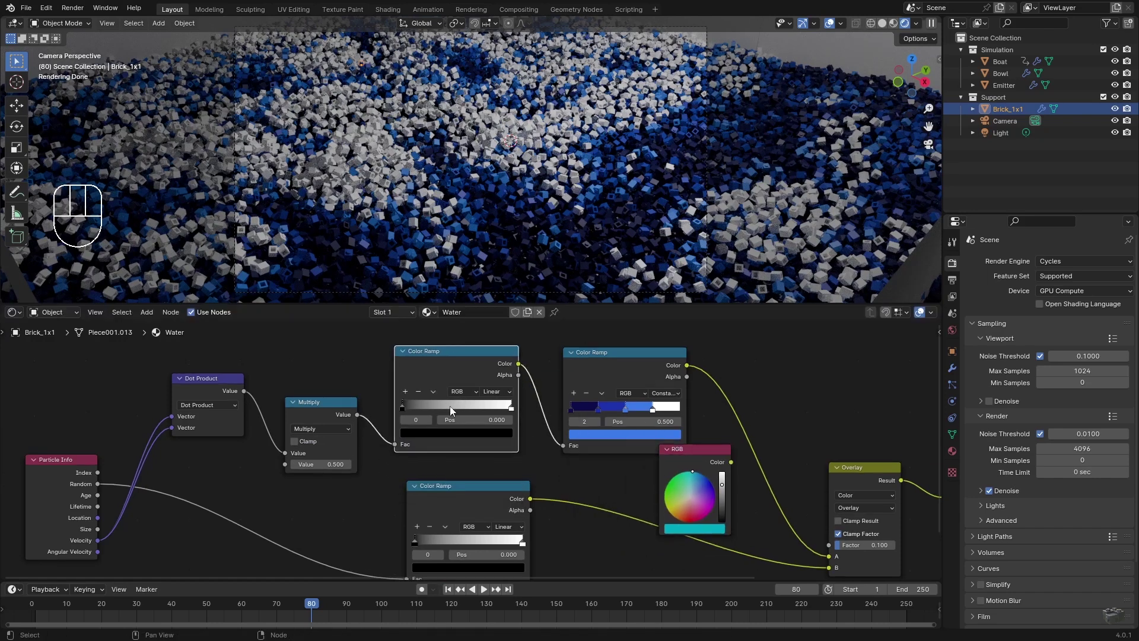
pyautogui.click(490, 612)
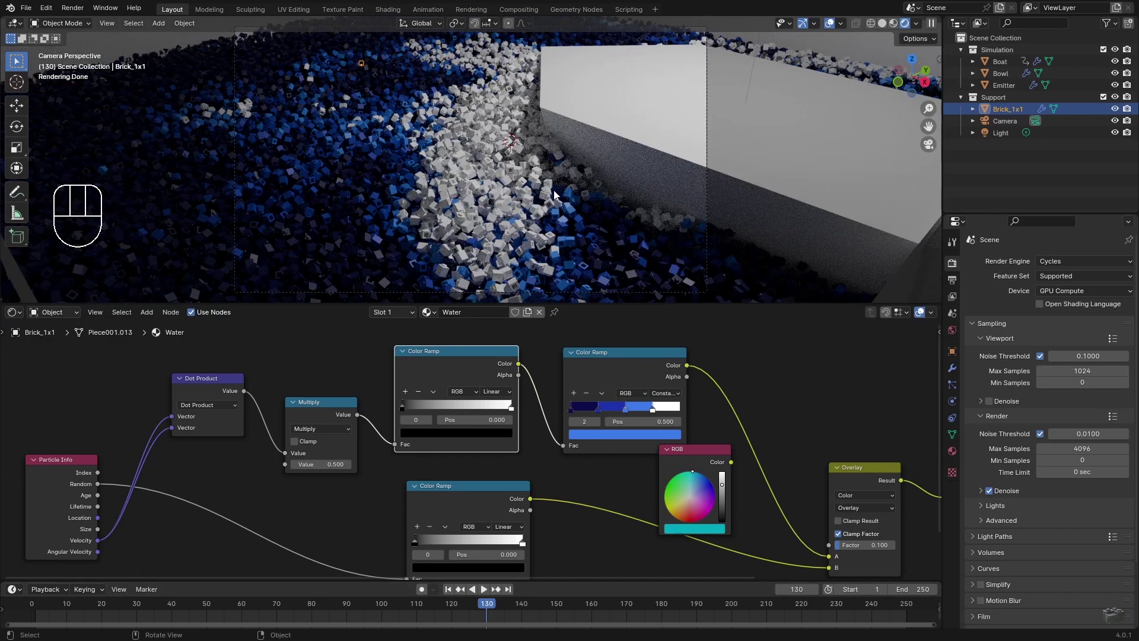